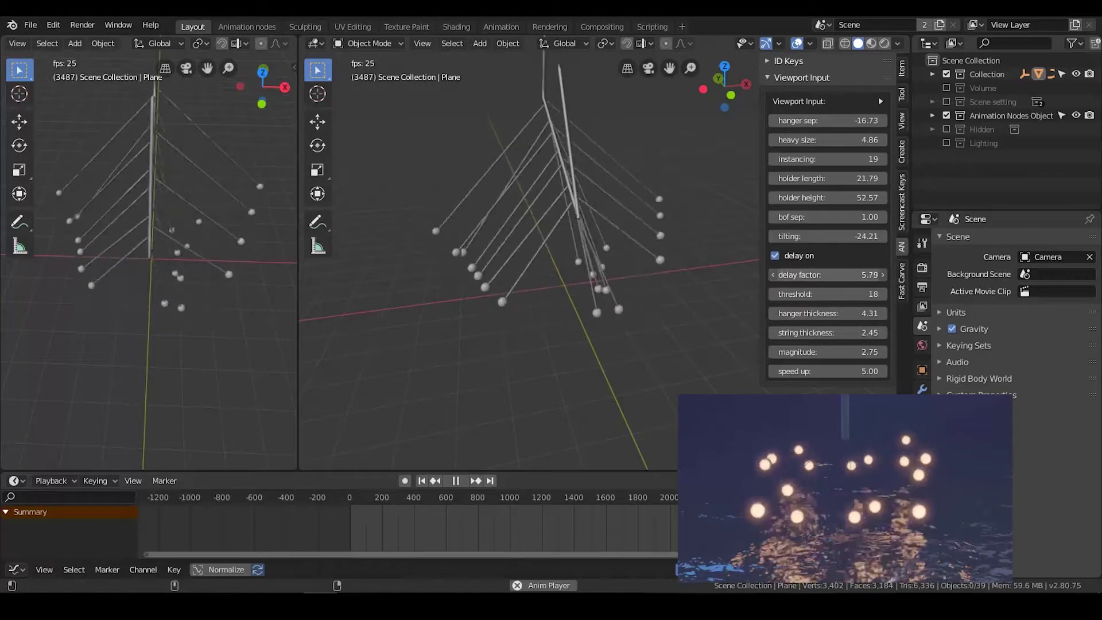
# Frame the empty Animation Nodes tree beside the empty 3D scene.
pyautogui.middleClick(626, 271)
pyautogui.scroll(3)
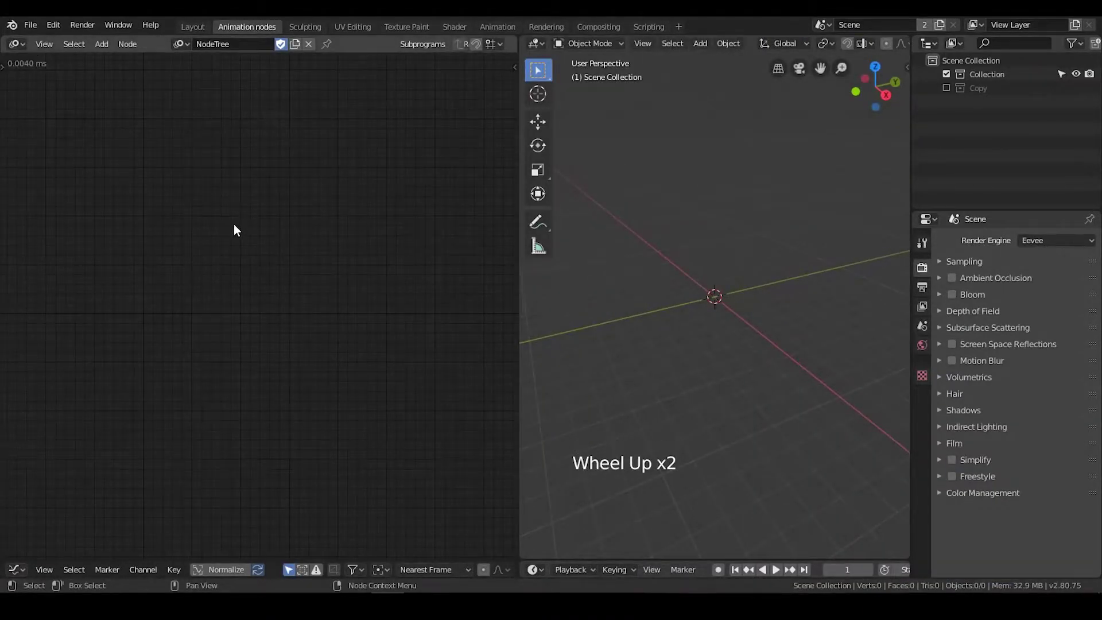
# Add Data Input, Float Math (Multiply -1), Combine Vector and Spline from Points nodes via node search.
pyautogui.press('ctrl+a')
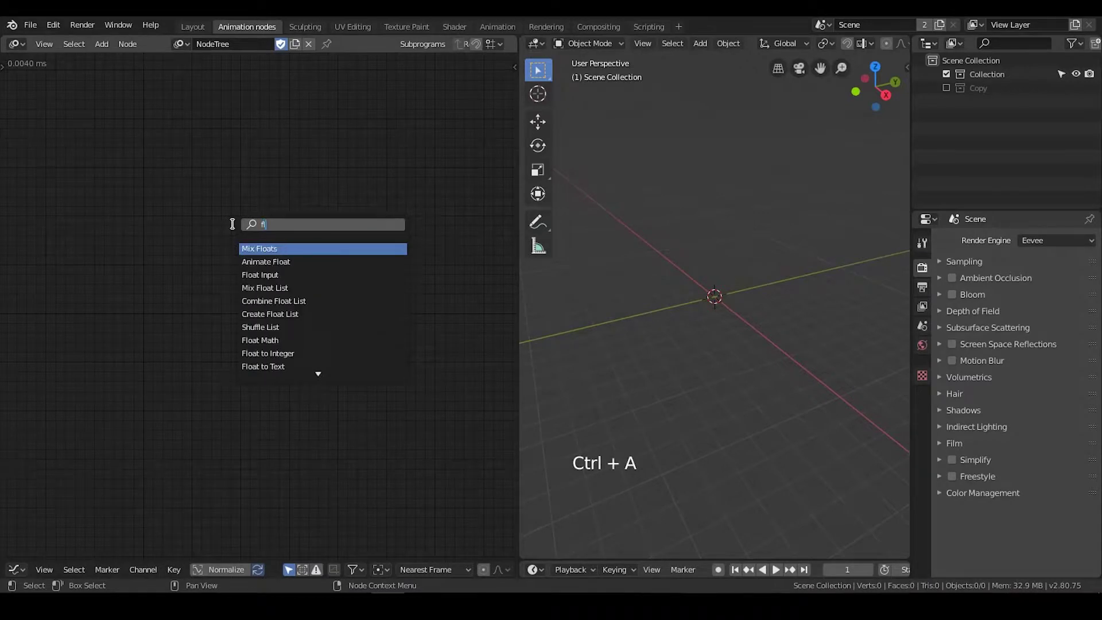
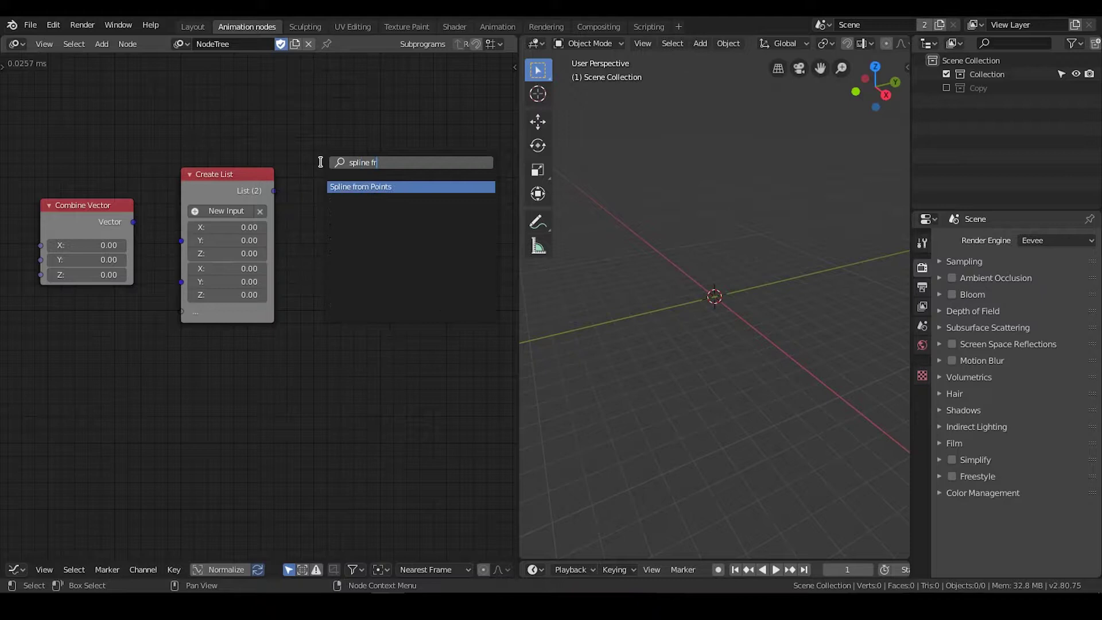
pyautogui.middleClick(230, 200)
pyautogui.scroll(-3)
pyautogui.middleClick(340, 194)
pyautogui.click(281, 189)
# Duplicate to a second Combine Vector and wire the float and negated value vectors into a Create List.
pyautogui.press('shift+d')
pyautogui.click(101, 201)
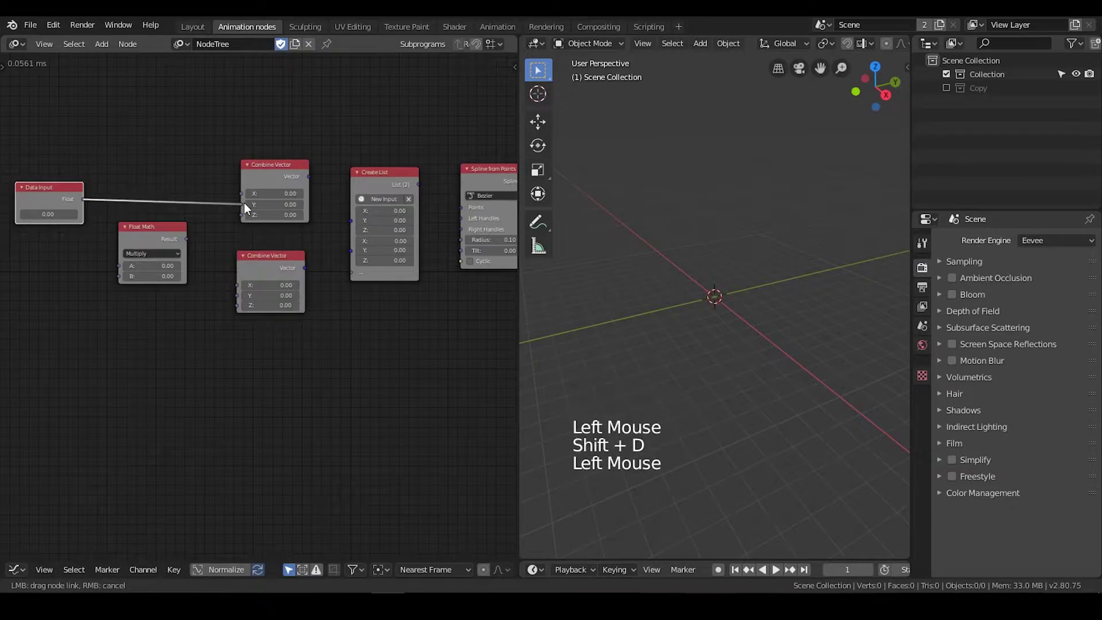
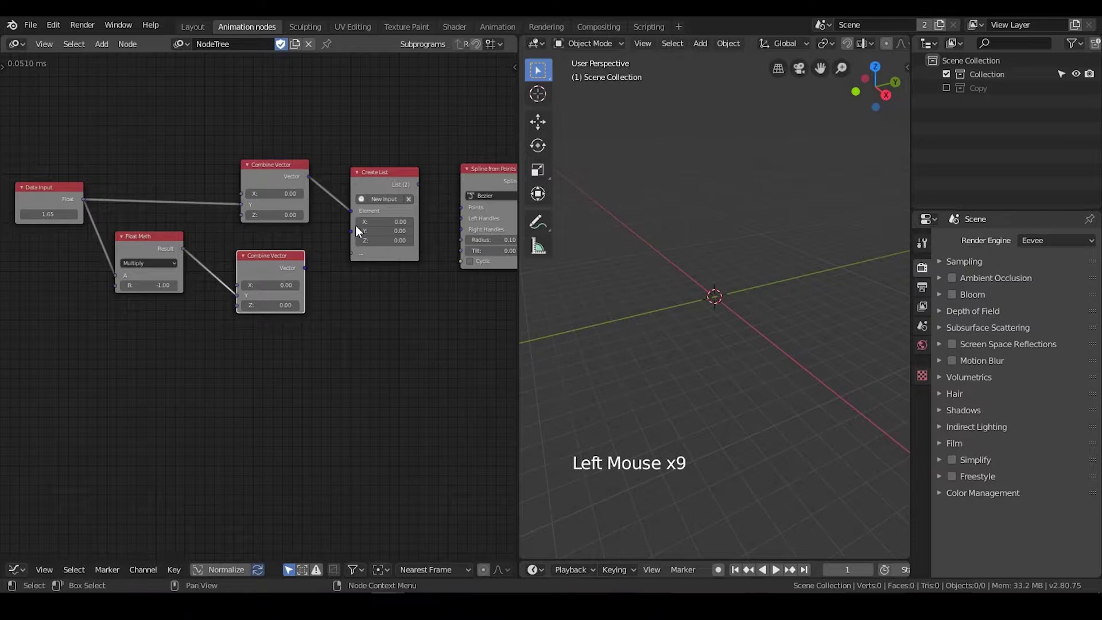
pyautogui.click(308, 276)
pyautogui.middleClick(360, 300)
# Add a 3D Viewer on the Create List output and set the Data Input value to 3.51.
pyautogui.click(344, 134)
pyautogui.press('ctrl+a')
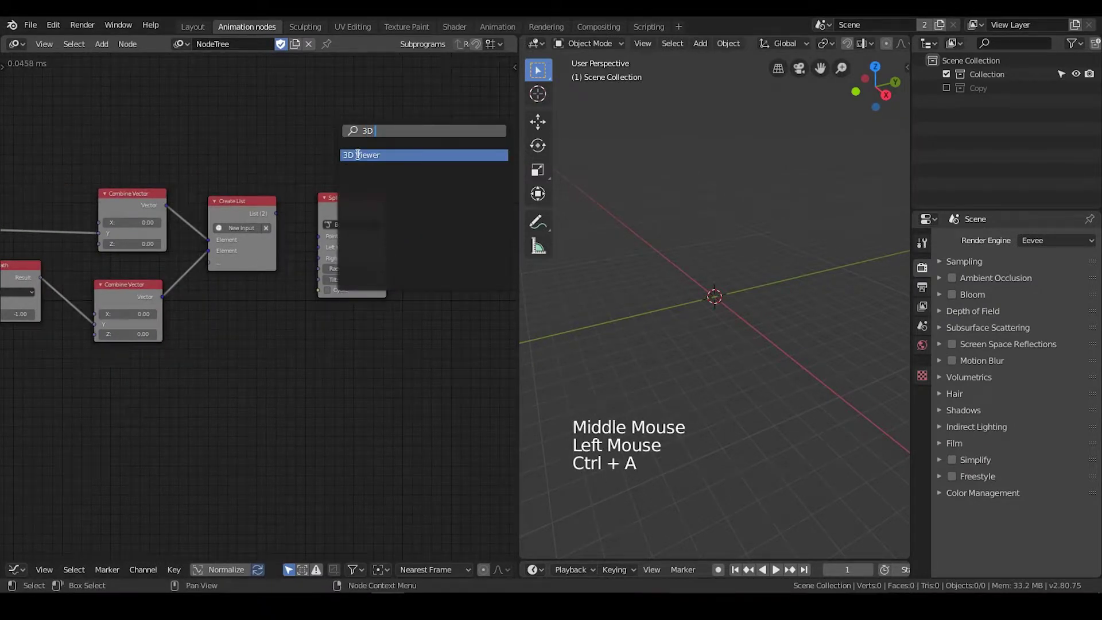
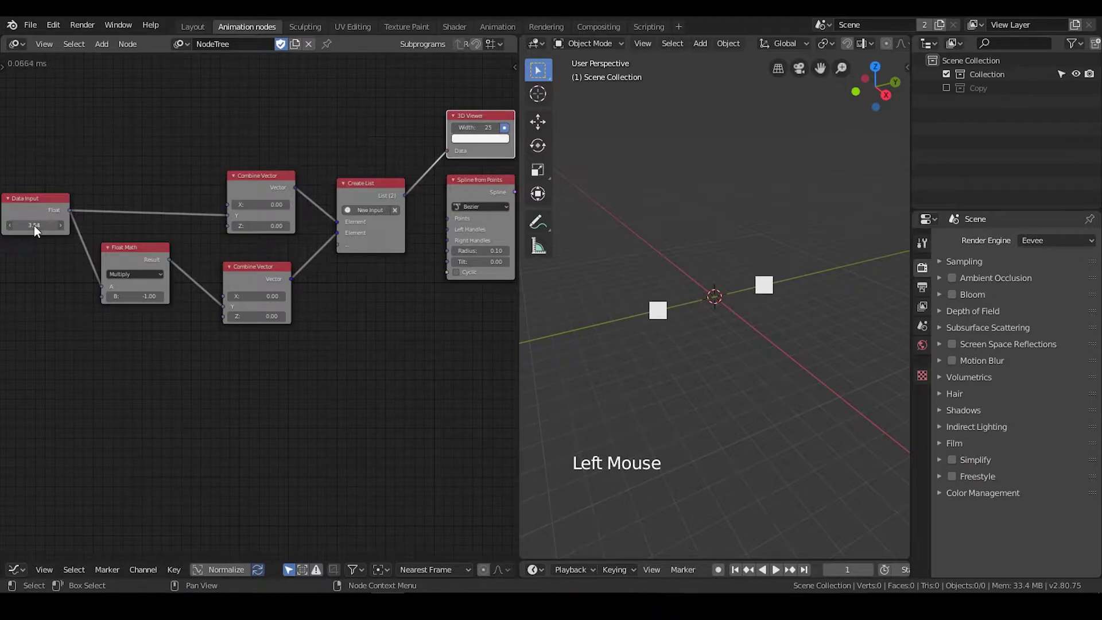
pyautogui.scroll(-3)
pyautogui.middleClick(225, 259)
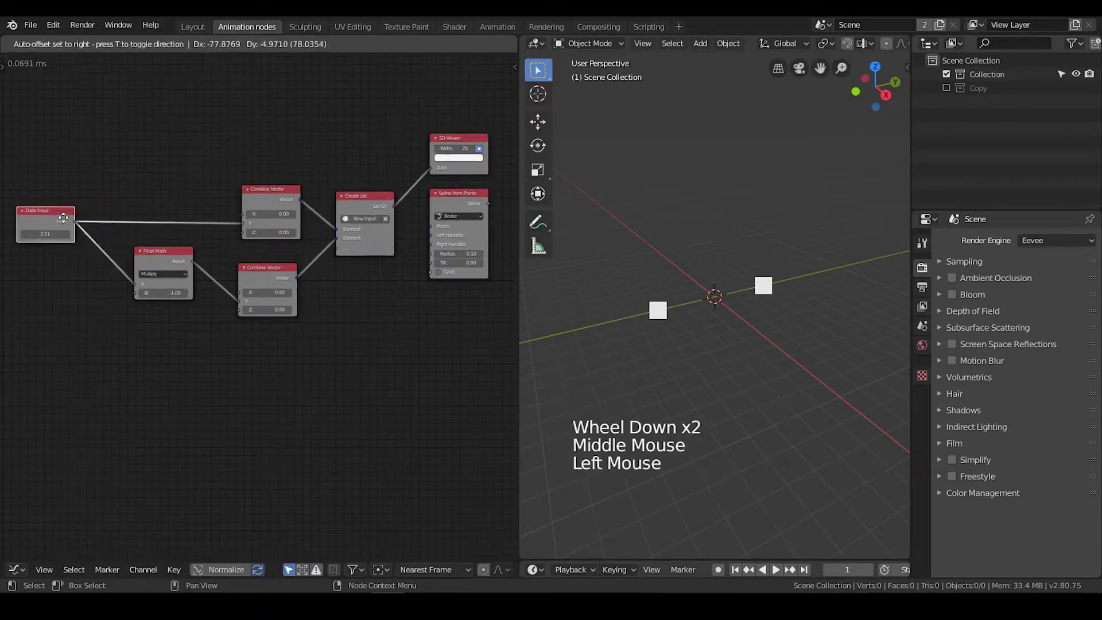
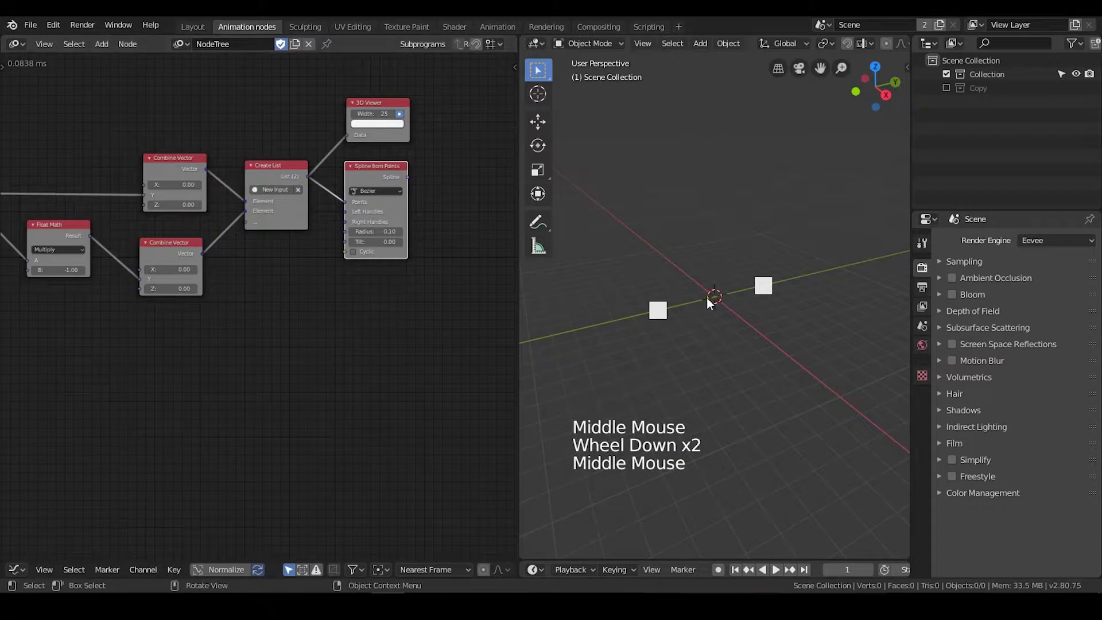
pyautogui.click(977, 79)
# Duplicate the vector, list and spline node chain and drop the copy below the originals.
pyautogui.middleClick(307, 342)
pyautogui.scroll(-3)
pyautogui.middleClick(322, 320)
pyautogui.click(366, 121)
pyautogui.click(442, 163)
pyautogui.press('shift+d')
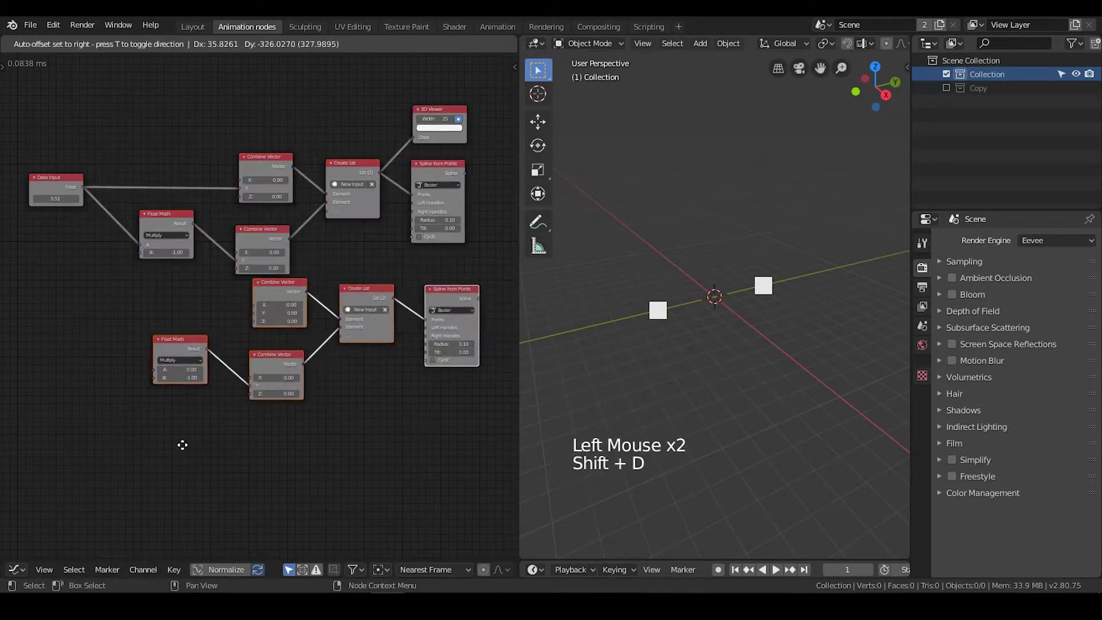
pyautogui.click(227, 340)
# Delete the stray copied node and rewire the math result and float input into the new vectors.
pyautogui.click(192, 353)
pyautogui.press('x')
pyautogui.rightClick(210, 183)
pyautogui.click(211, 193)
pyautogui.rightClick(213, 231)
pyautogui.click(209, 245)
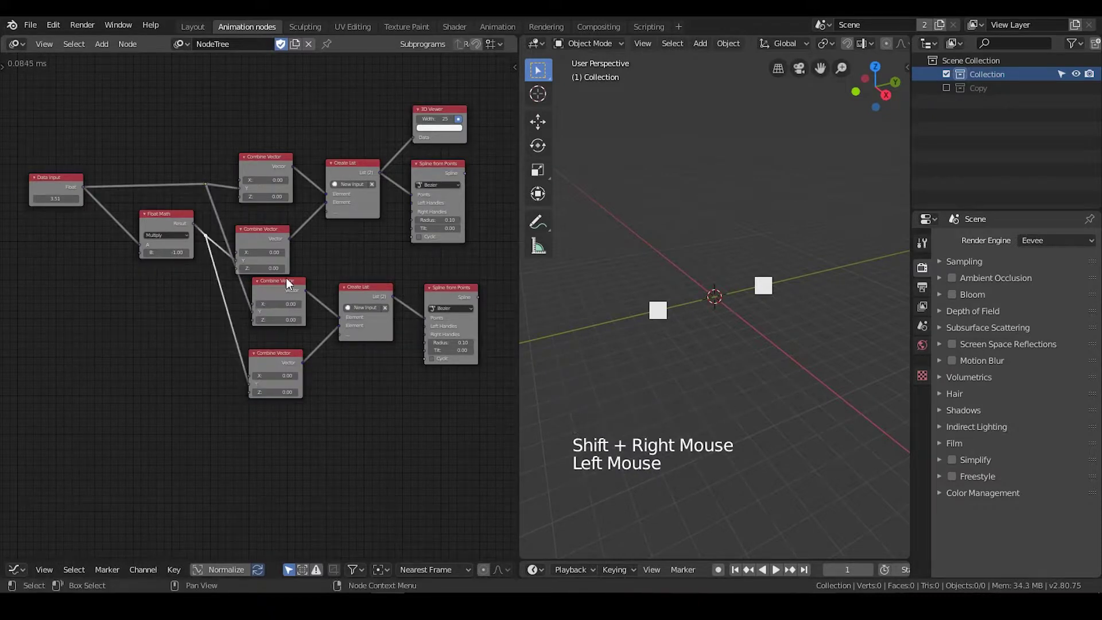
pyautogui.click(295, 290)
pyautogui.middleClick(381, 300)
pyautogui.scroll(3)
pyautogui.click(408, 267)
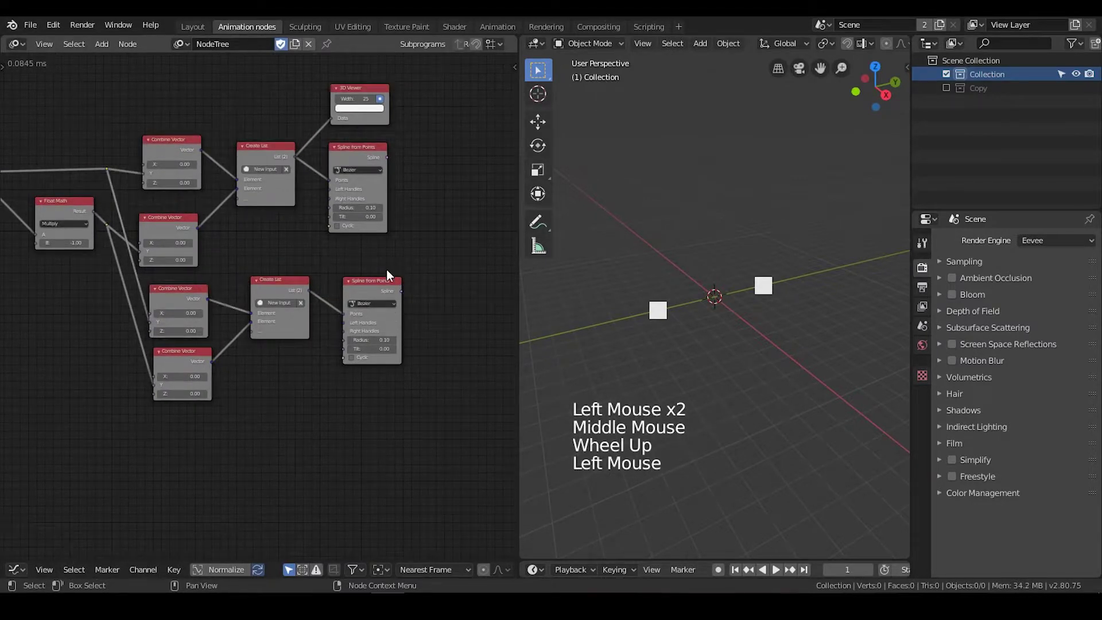
# Duplicate the float Data Input as a second input placed lower down for the Z height.
pyautogui.middleClick(250, 304)
pyautogui.click(95, 154)
pyautogui.press('shift+d')
pyautogui.click(130, 299)
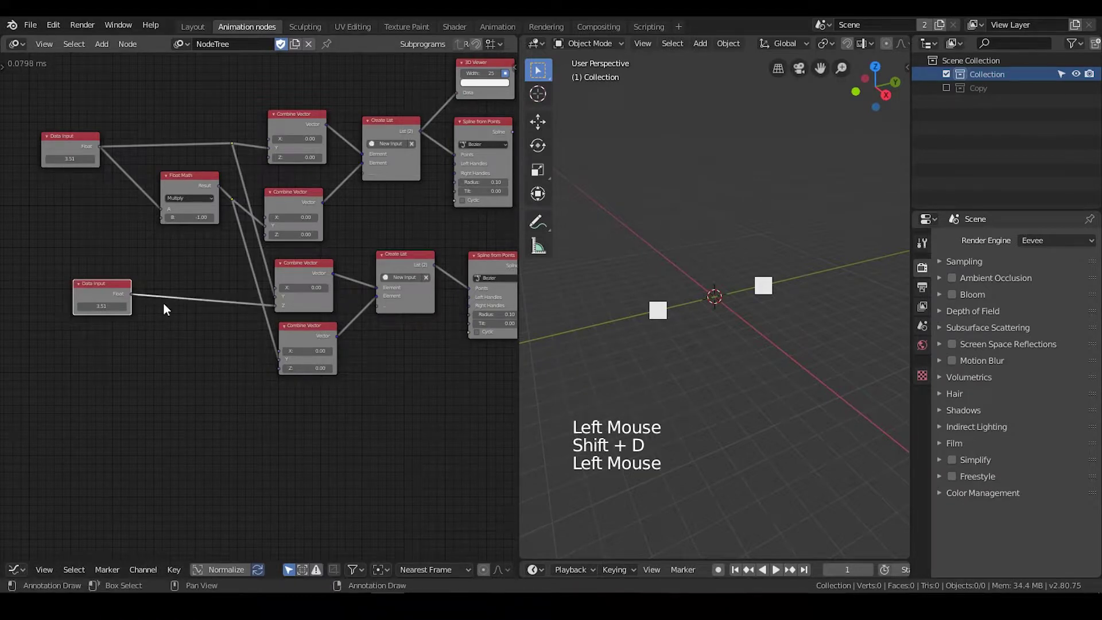
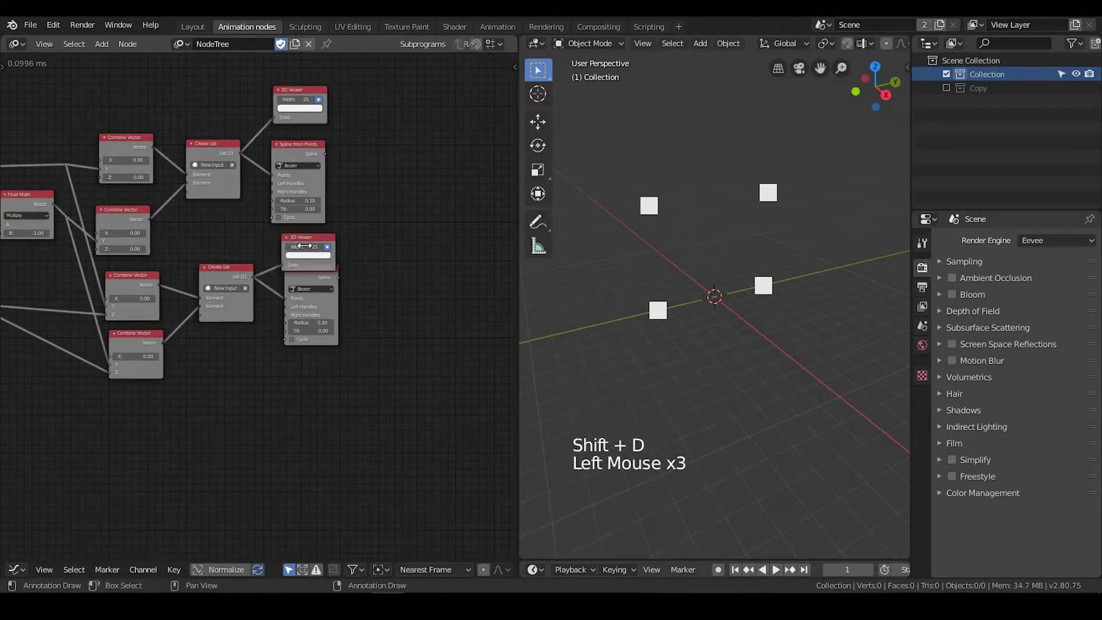
# Give the lower chain's 3D Viewer a cyan display colour for its points.
pyautogui.click(312, 261)
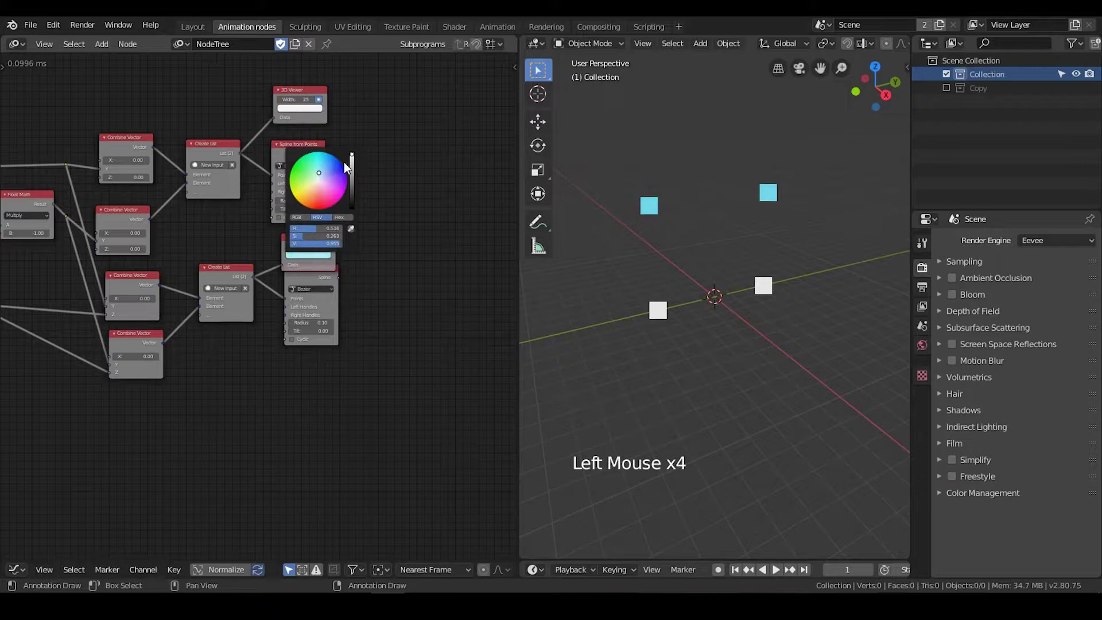
pyautogui.click(228, 359)
pyautogui.middleClick(269, 341)
pyautogui.scroll(-3)
pyautogui.click(444, 270)
pyautogui.middleClick(198, 291)
pyautogui.scroll(3)
# Duplicate the Float Math node as Subtract 1.19 between the second Data Input and a vector Z.
pyautogui.click(290, 196)
pyautogui.press('shift+d')
pyautogui.middleClick(673, 288)
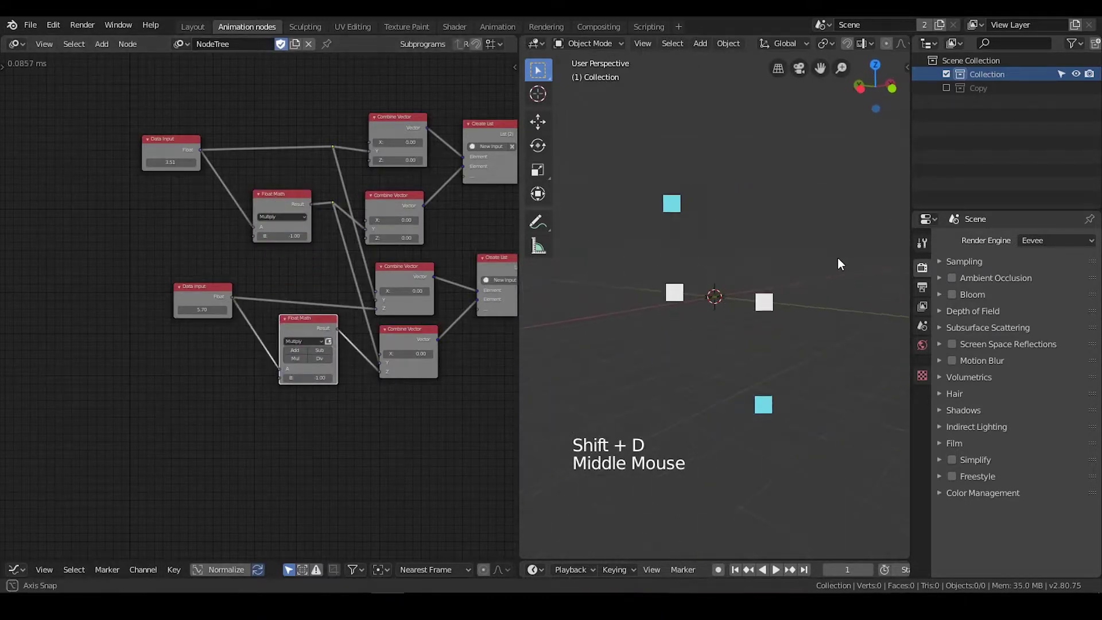
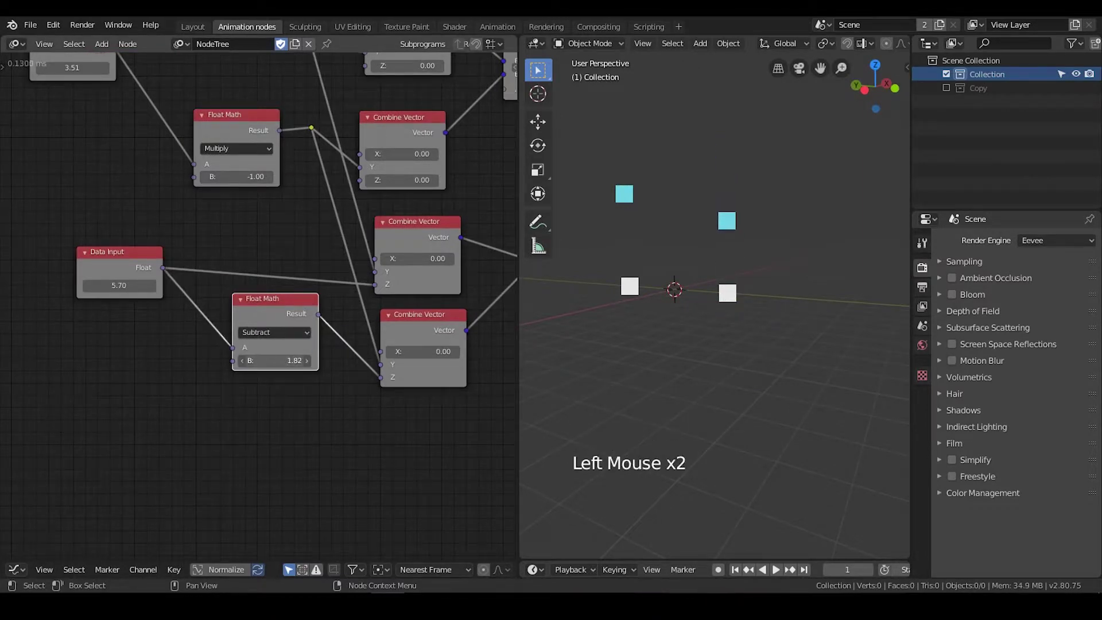
pyautogui.middleClick(684, 253)
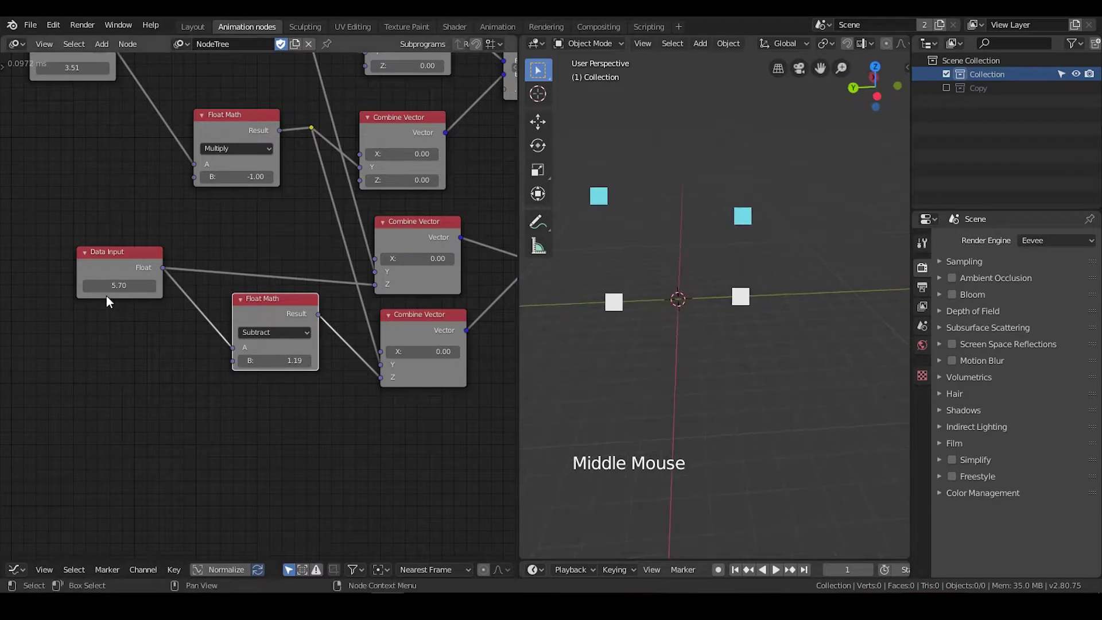
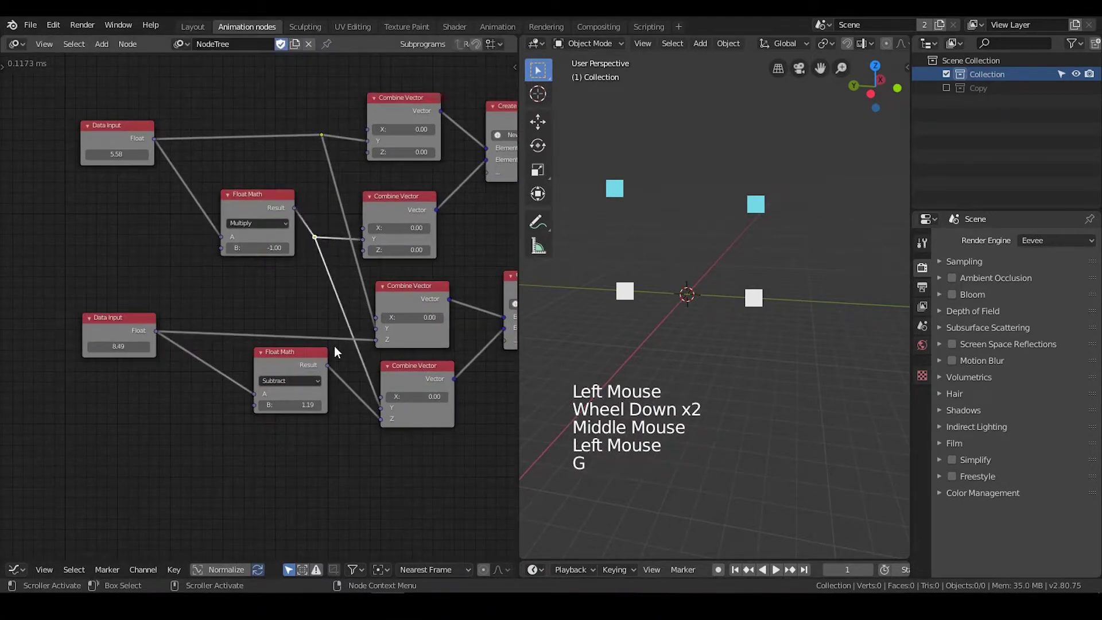
# Tidy the math and vector wiring and save the blend file with Ctrl+S.
pyautogui.scroll(-3)
pyautogui.middleClick(339, 334)
pyautogui.scroll(-3)
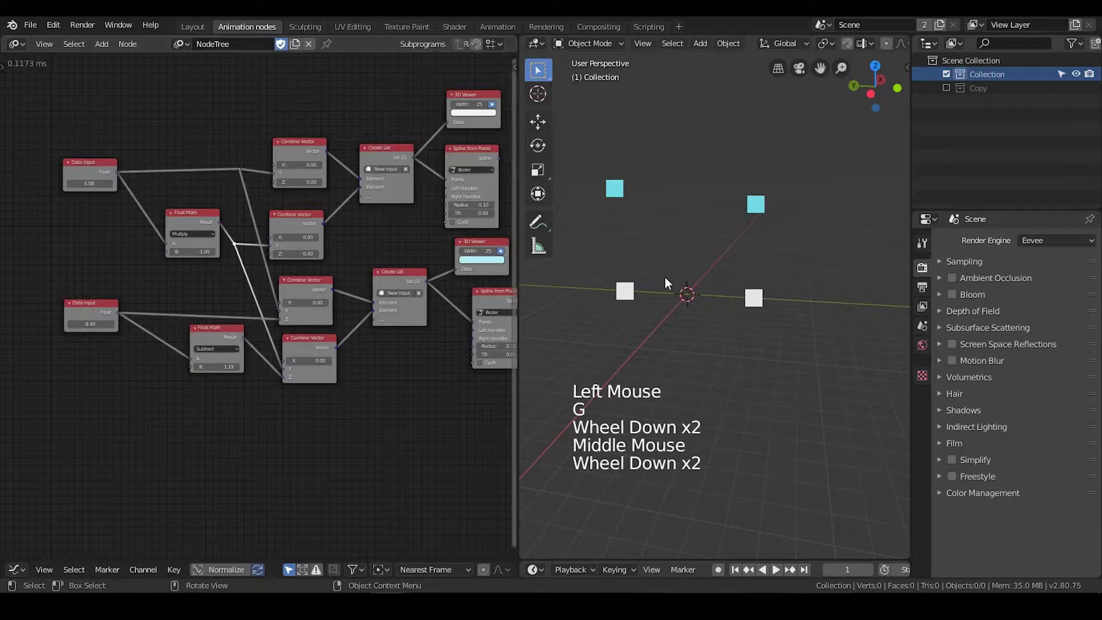
pyautogui.middleClick(422, 301)
pyautogui.middleClick(356, 252)
pyautogui.click(224, 197)
pyautogui.press('ctrl+s')
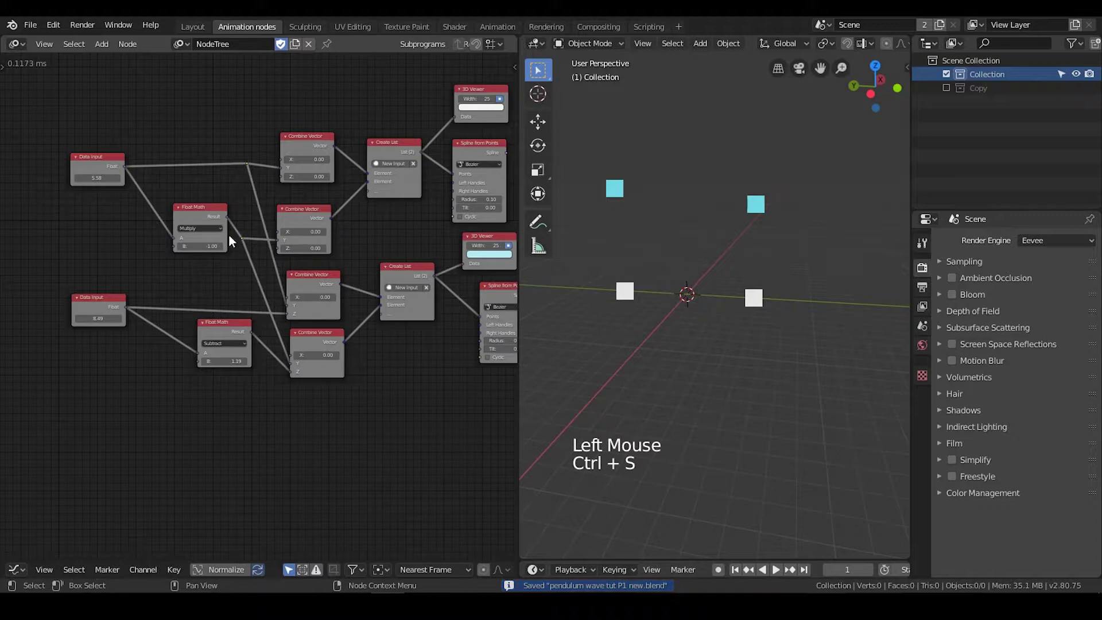
pyautogui.click(231, 335)
pyautogui.scroll(3)
pyautogui.middleClick(218, 300)
pyautogui.scroll(3)
pyautogui.middleClick(234, 296)
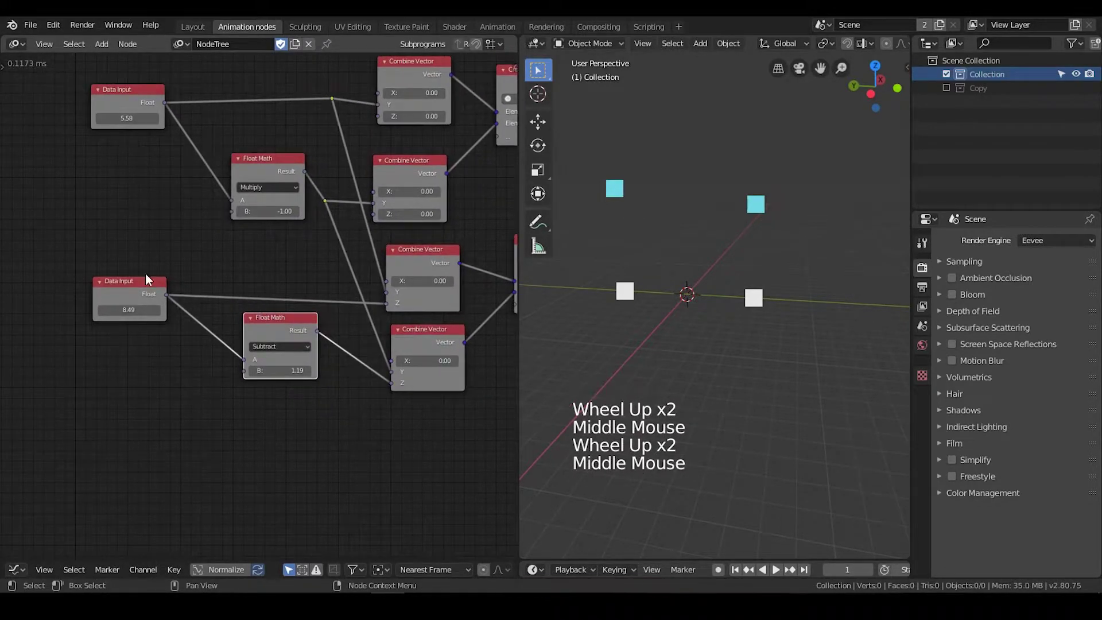
# Give the first float Data Input node a custom node colour from the sidebar.
pyautogui.click(139, 91)
pyautogui.press('n')
pyautogui.click(386, 243)
pyautogui.click(491, 221)
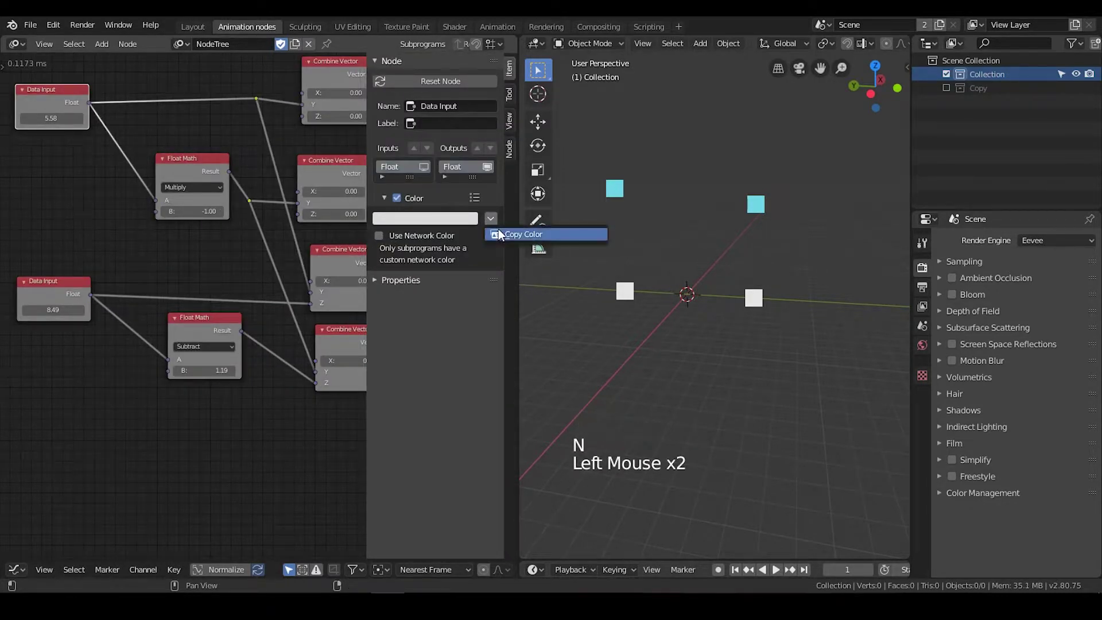
pyautogui.click(440, 224)
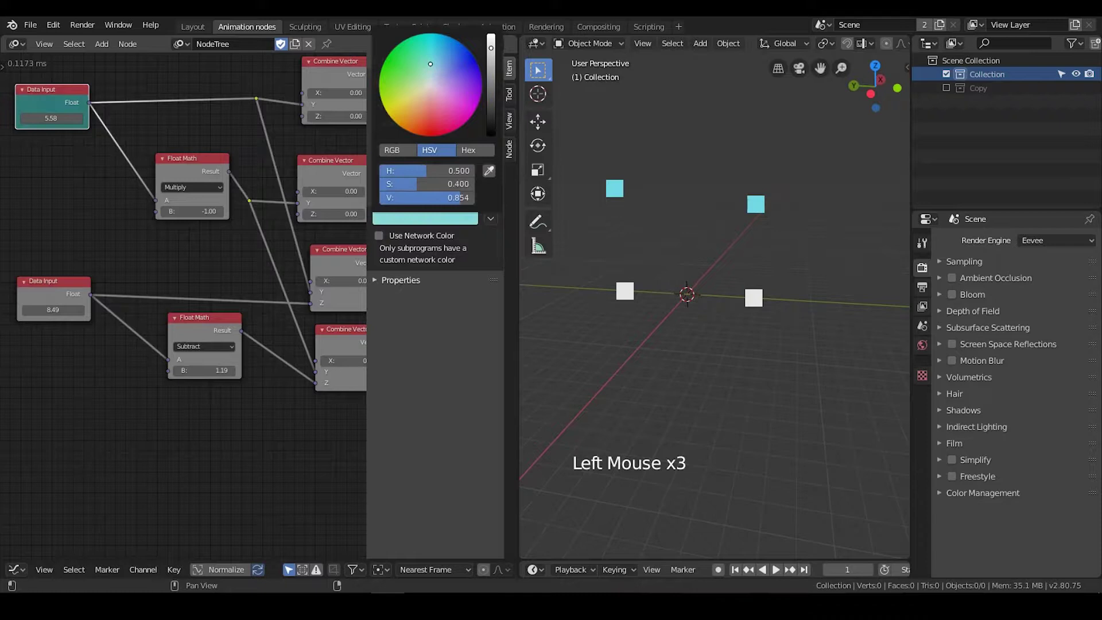
pyautogui.middleClick(157, 131)
pyautogui.scroll(-3)
pyautogui.middleClick(239, 293)
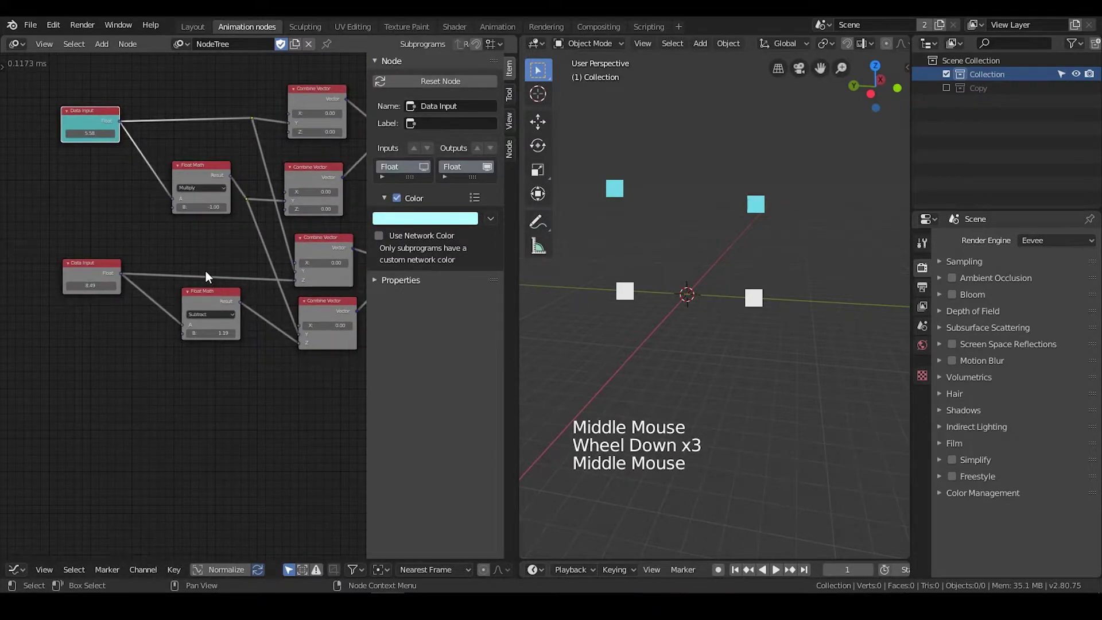
pyautogui.press('n')
# Select both float Data Input nodes and assign them a shared custom colour.
pyautogui.click(184, 279)
pyautogui.click(294, 304)
pyautogui.middleClick(325, 280)
pyautogui.click(171, 273)
pyautogui.click(172, 121)
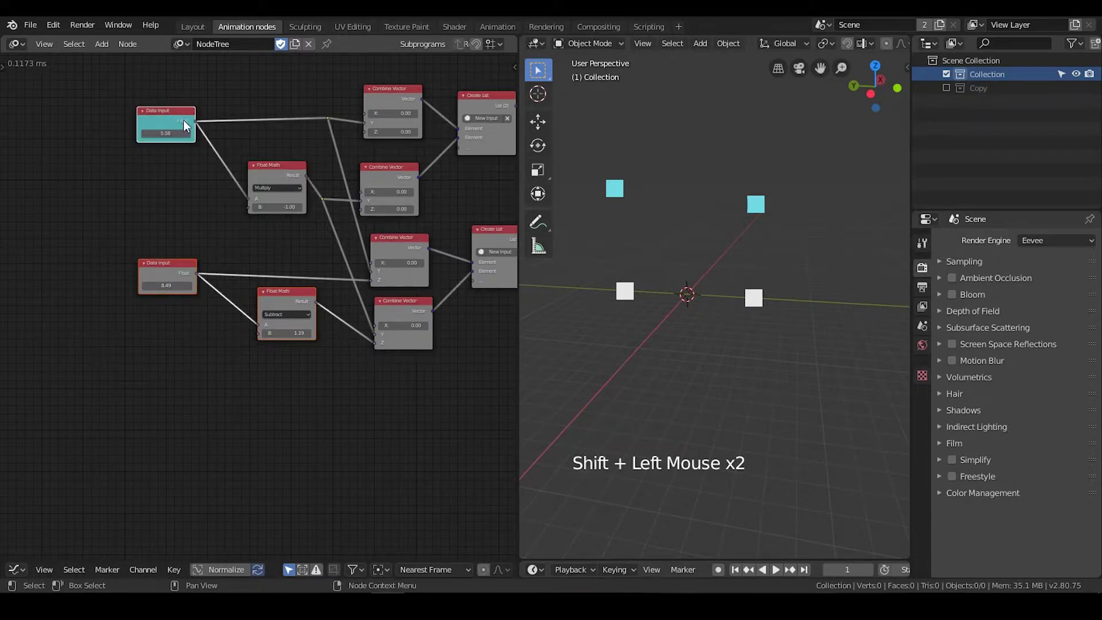
pyautogui.press('n')
pyautogui.click(494, 198)
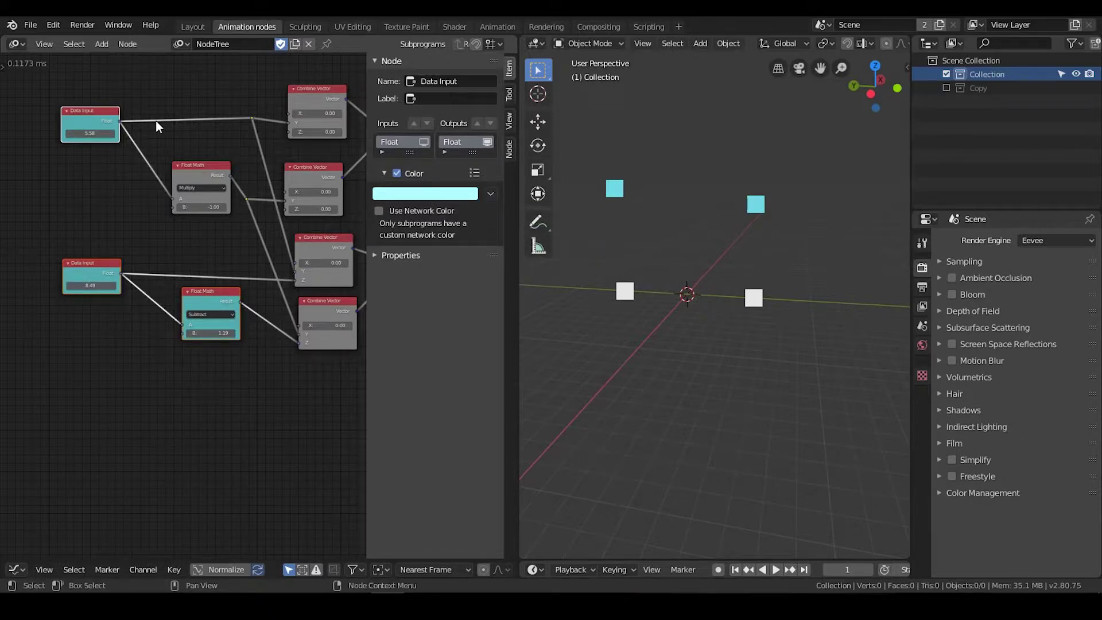
pyautogui.click(432, 197)
pyautogui.click(429, 198)
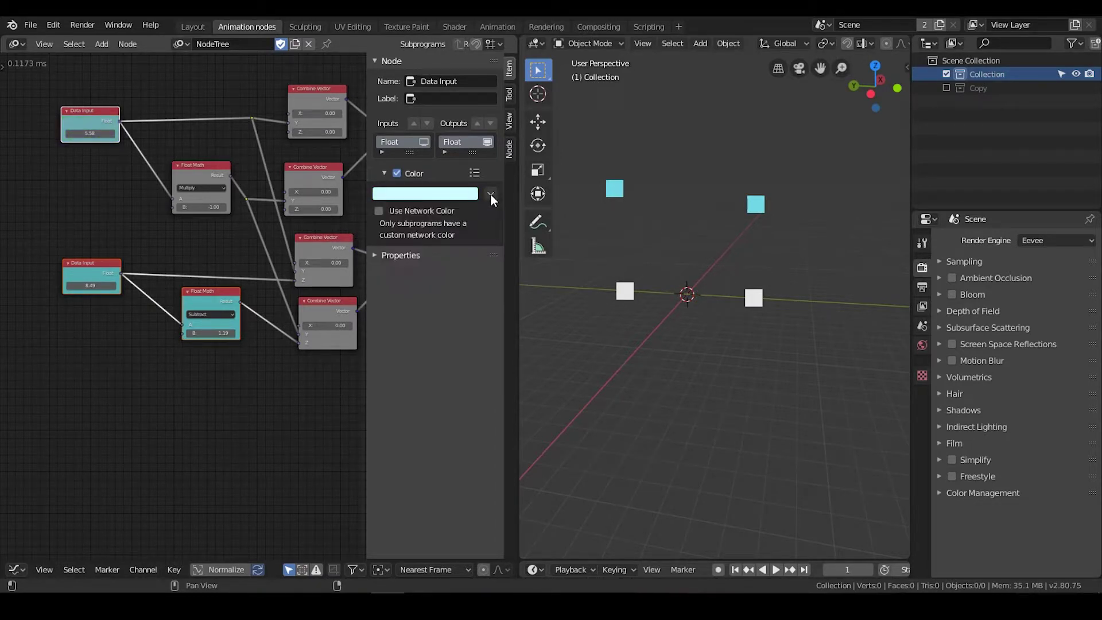
pyautogui.click(496, 200)
# Enable custom colours on the next group of nodes in the chain.
pyautogui.middleClick(254, 249)
pyautogui.scroll(3)
pyautogui.middleClick(238, 245)
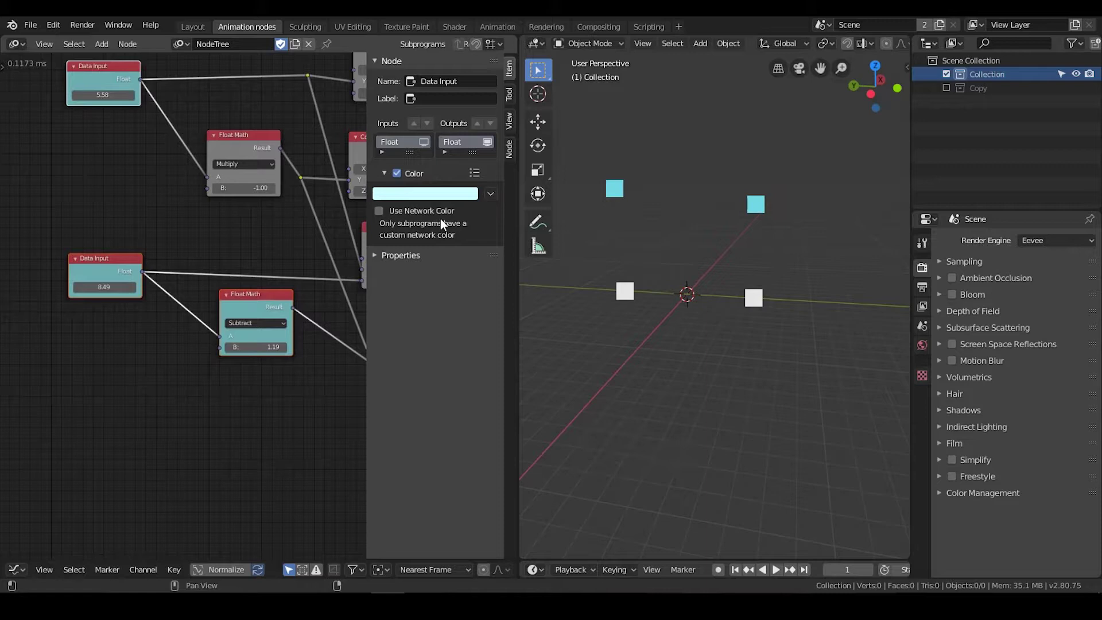
pyautogui.click(159, 244)
pyautogui.click(128, 269)
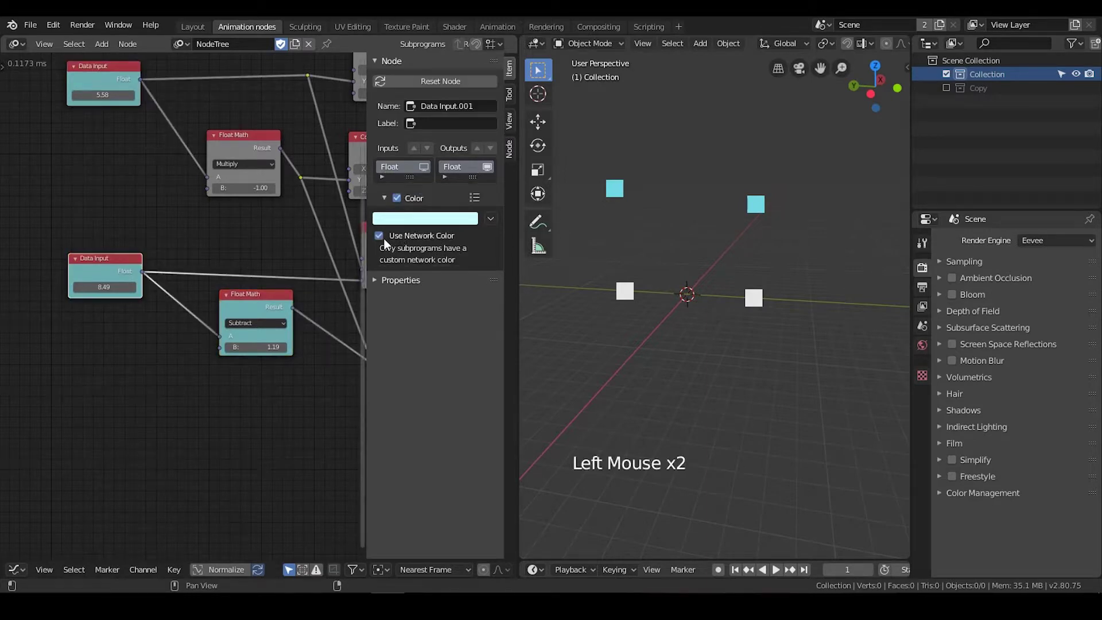
pyautogui.click(388, 242)
pyautogui.click(273, 314)
pyautogui.click(386, 259)
pyautogui.scroll(-3)
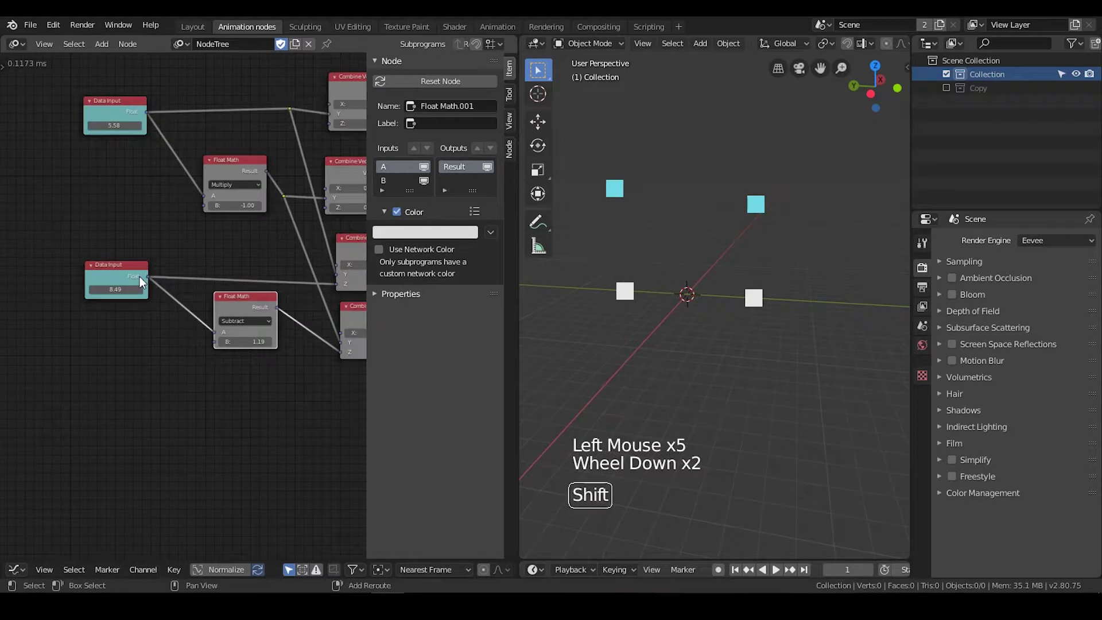
# Colour one more node to match, then hide the node sidebar.
pyautogui.click(138, 280)
pyautogui.click(430, 203)
pyautogui.click(496, 196)
pyautogui.click(256, 265)
pyautogui.middleClick(268, 276)
pyautogui.scroll(-3)
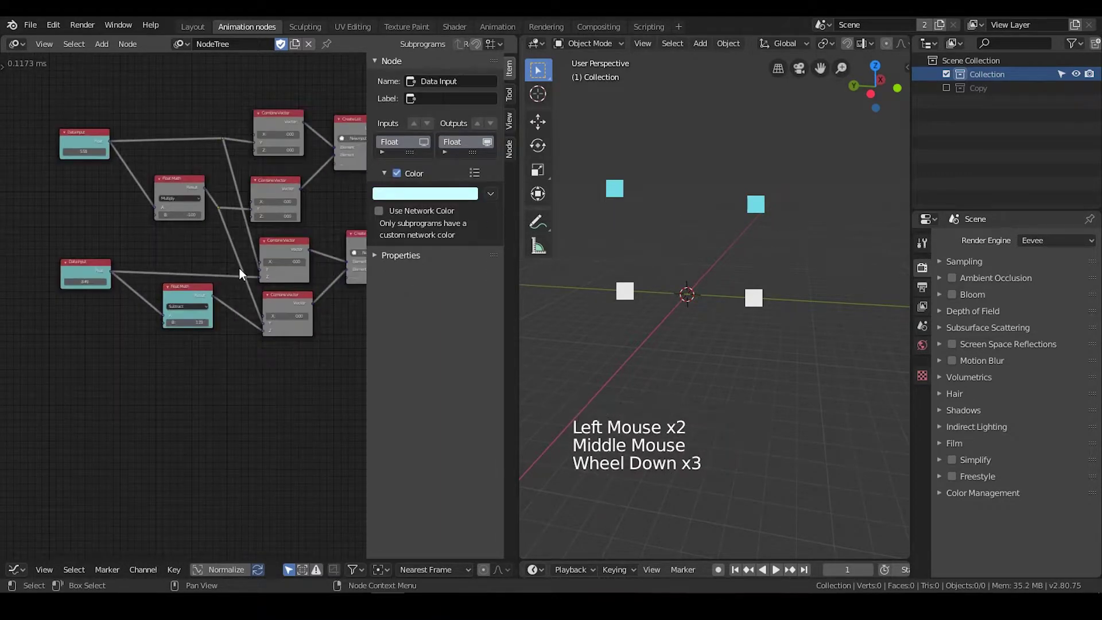
pyautogui.press('n')
pyautogui.middleClick(405, 300)
pyautogui.scroll(-3)
# Add a Curve Object Output on the lower spline, creating object Target with Bevel Depth 1.35.
pyautogui.click(359, 263)
pyautogui.middleClick(415, 253)
pyautogui.scroll(3)
pyautogui.middleClick(371, 242)
pyautogui.click(367, 248)
pyautogui.press('ctrl+a')
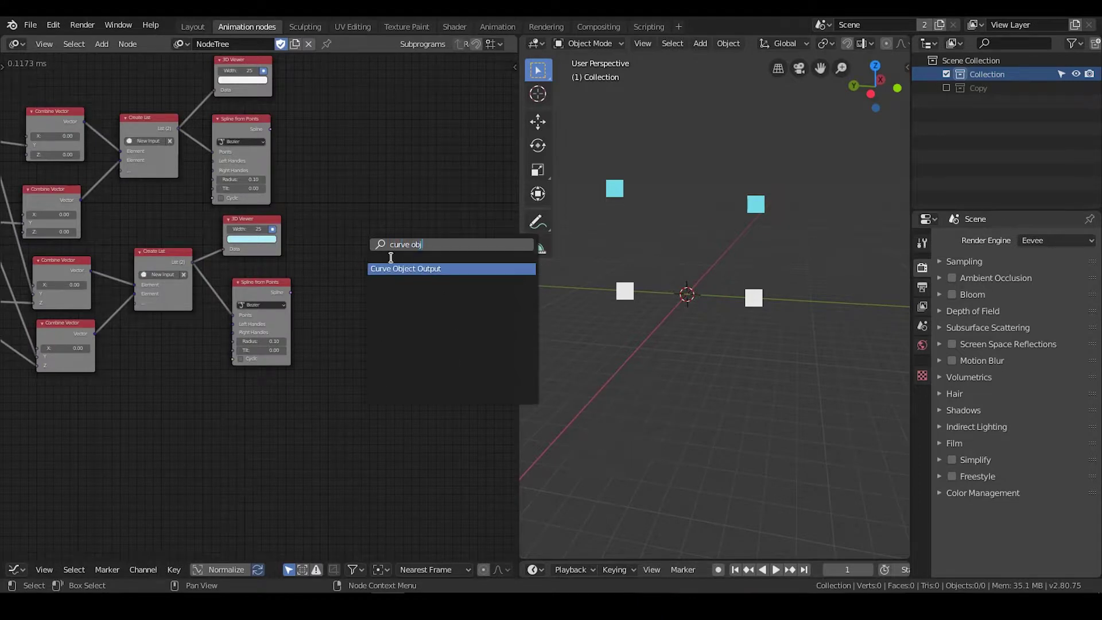
pyautogui.scroll(3)
pyautogui.middleClick(370, 296)
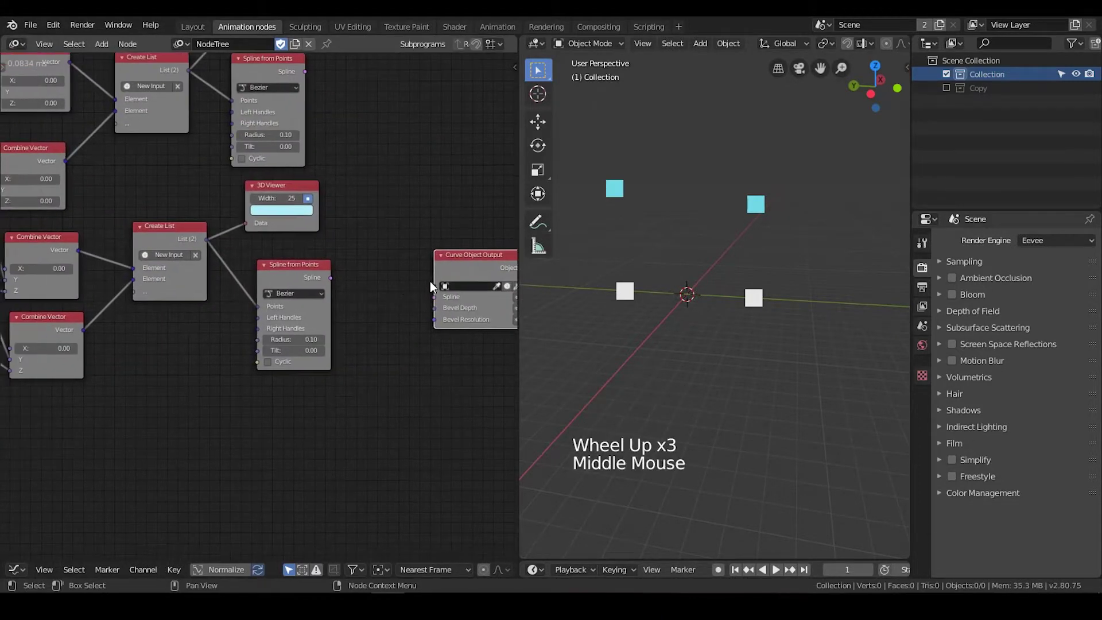
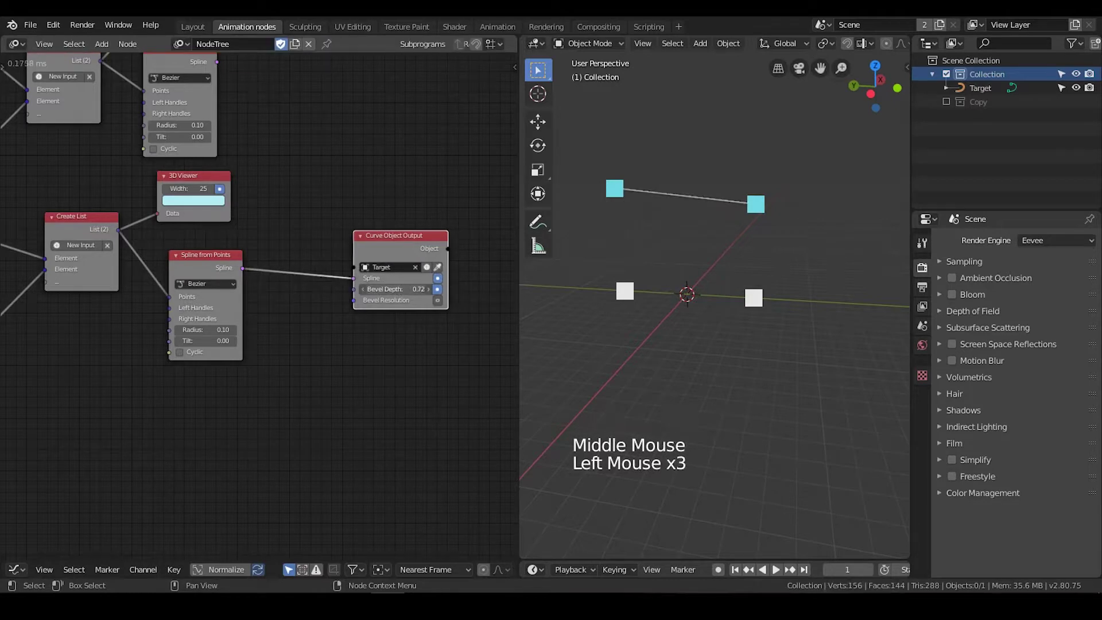
pyautogui.scroll(-3)
pyautogui.middleClick(366, 313)
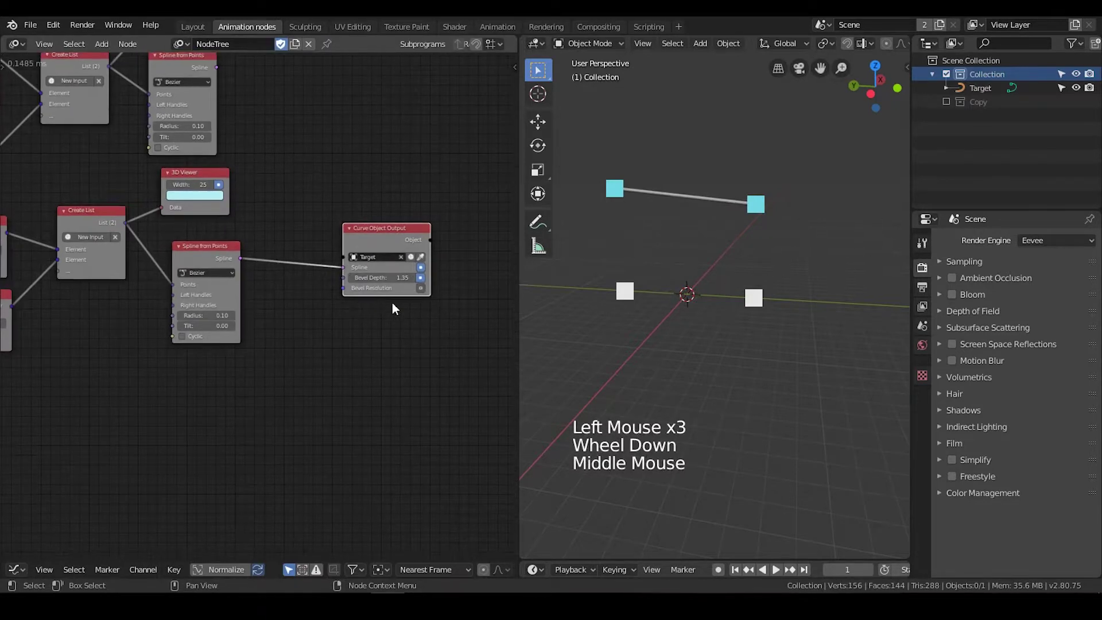
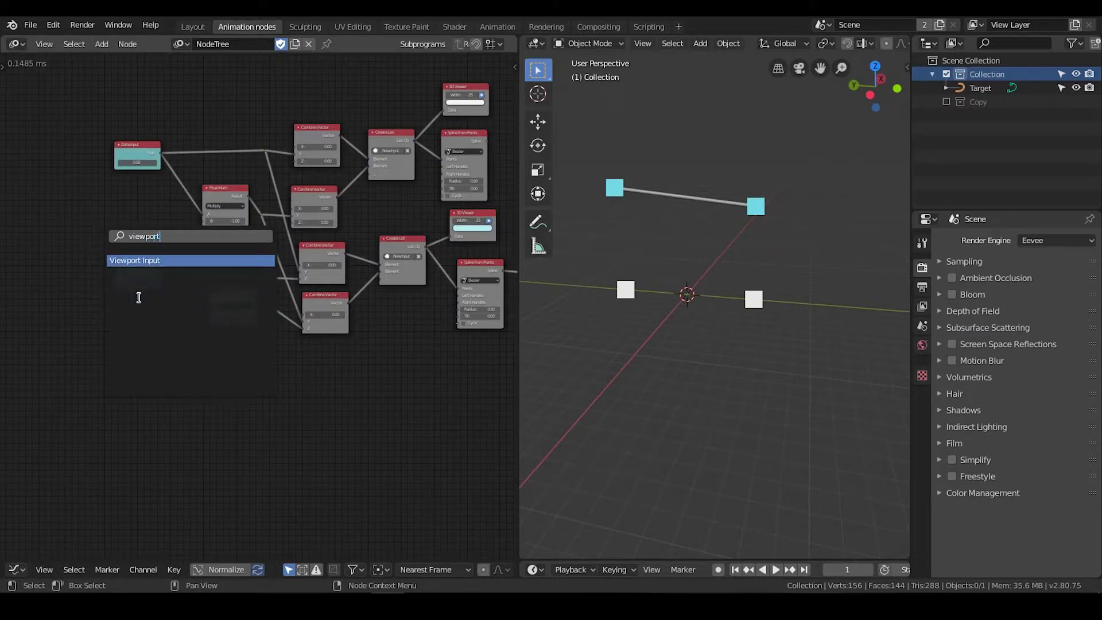
# Add a Float output to the Viewport Input node and link it to the Data Input.
pyautogui.middleClick(78, 231)
pyautogui.scroll(3)
pyautogui.click(135, 206)
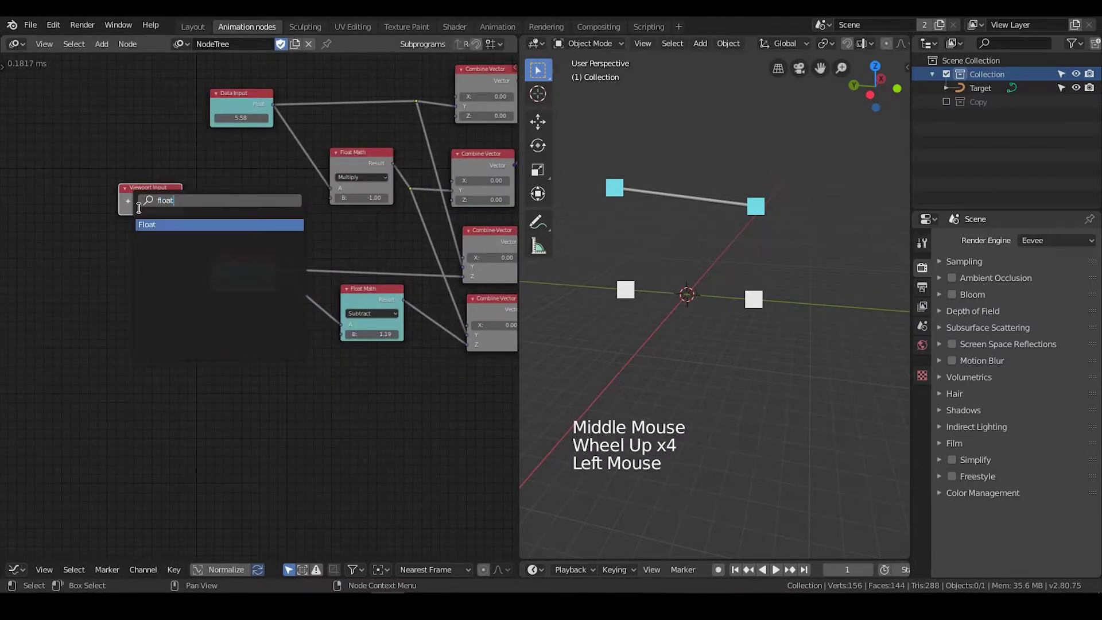
pyautogui.click(139, 214)
pyautogui.click(164, 193)
pyautogui.click(230, 107)
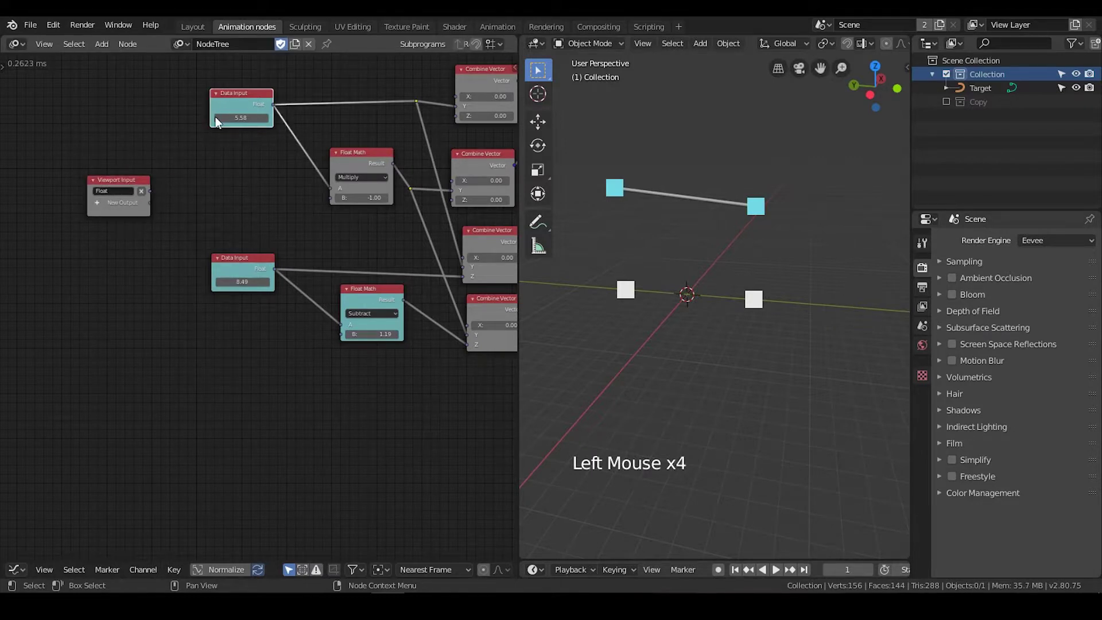
# Adjust the number input node's settings in the node sidebar.
pyautogui.click(154, 194)
pyautogui.click(245, 99)
pyautogui.press('n')
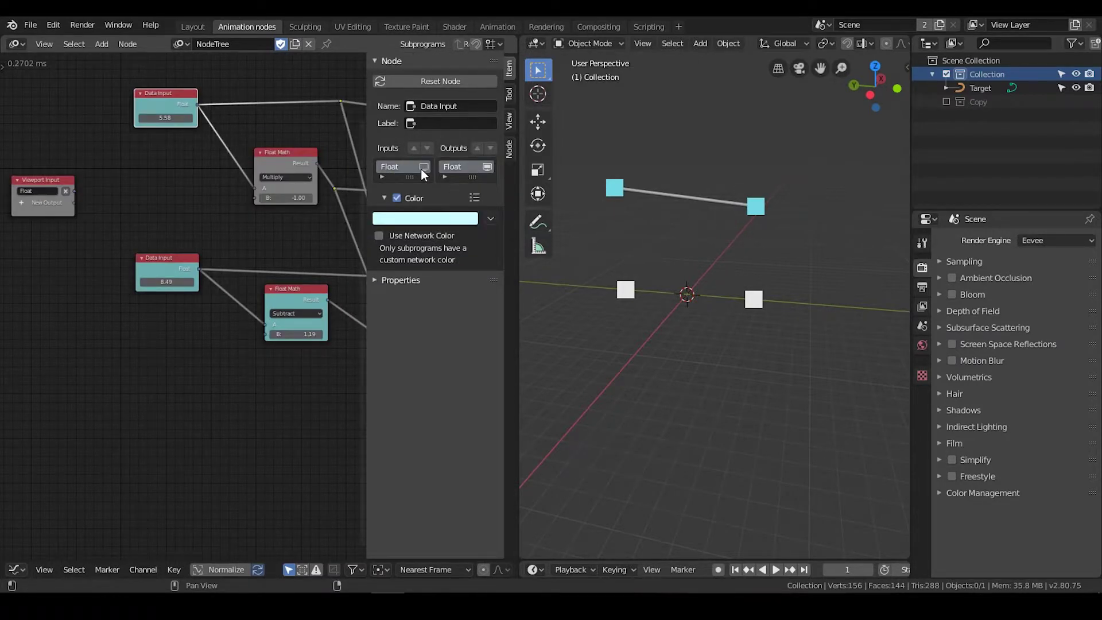
pyautogui.click(425, 175)
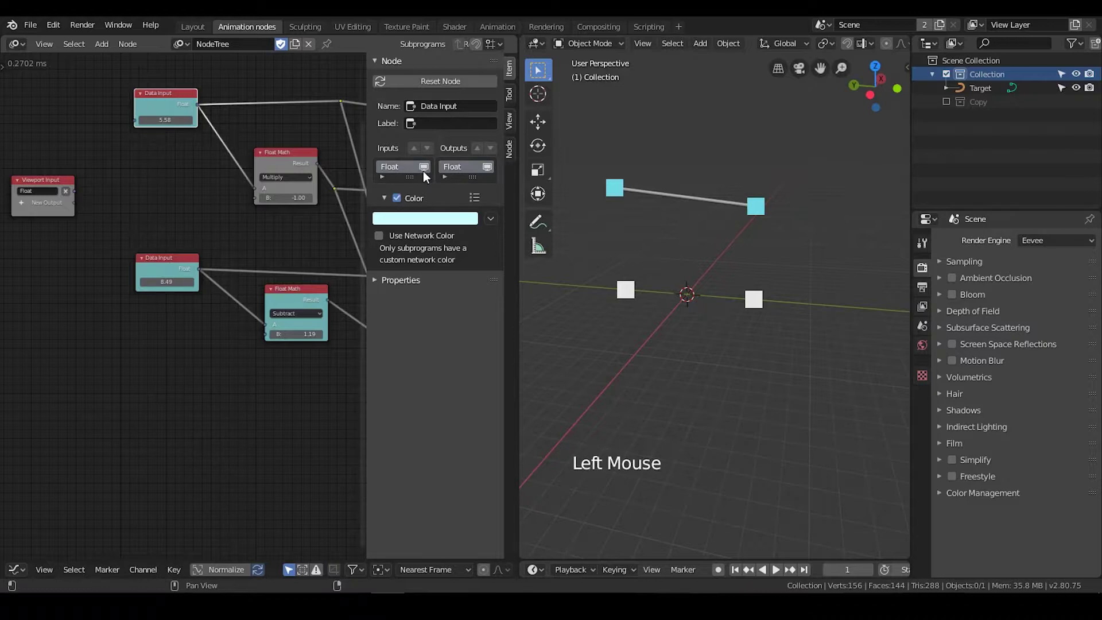
pyautogui.middleClick(192, 182)
pyautogui.scroll(3)
pyautogui.click(155, 194)
# Show the AN tab in the 3D view sidebar and drag the slider to 6.90.
pyautogui.middleClick(662, 248)
pyautogui.press('n')
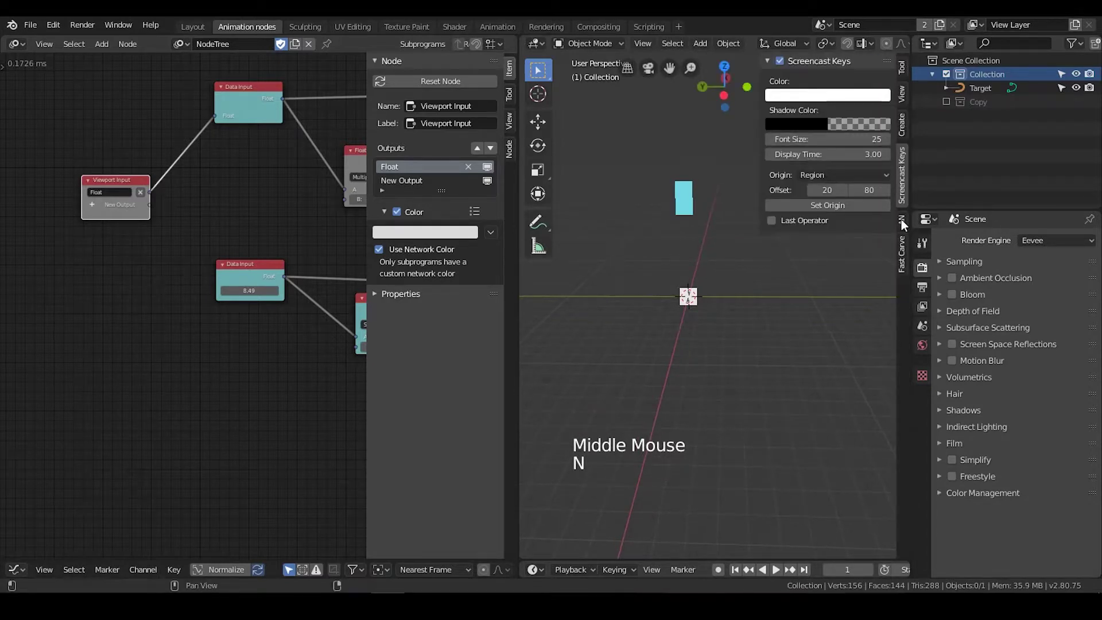
pyautogui.click(905, 223)
pyautogui.click(783, 66)
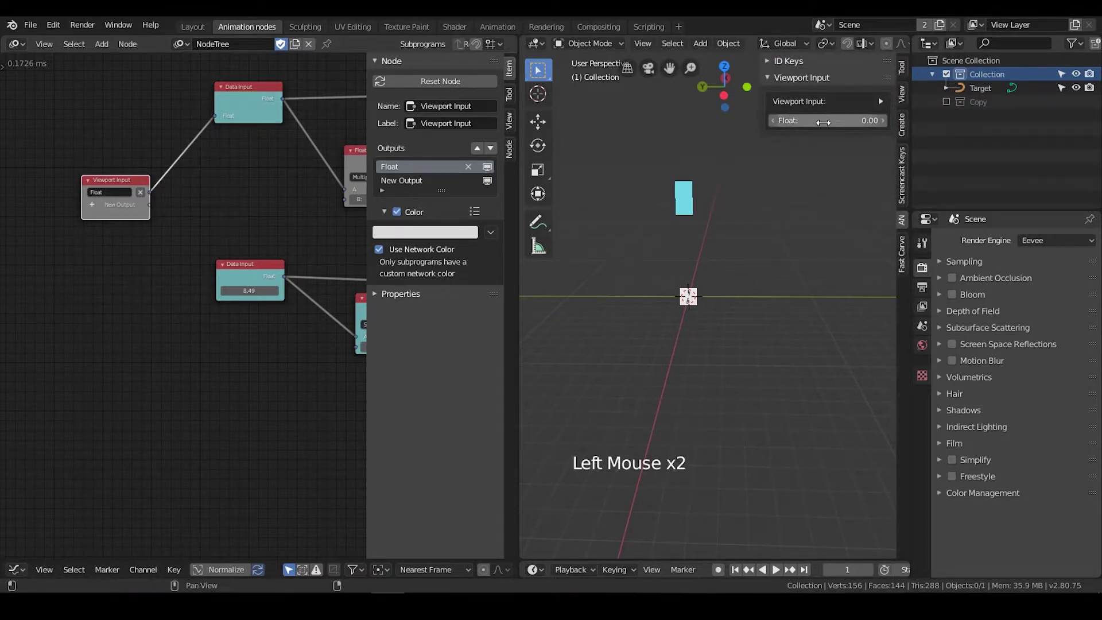
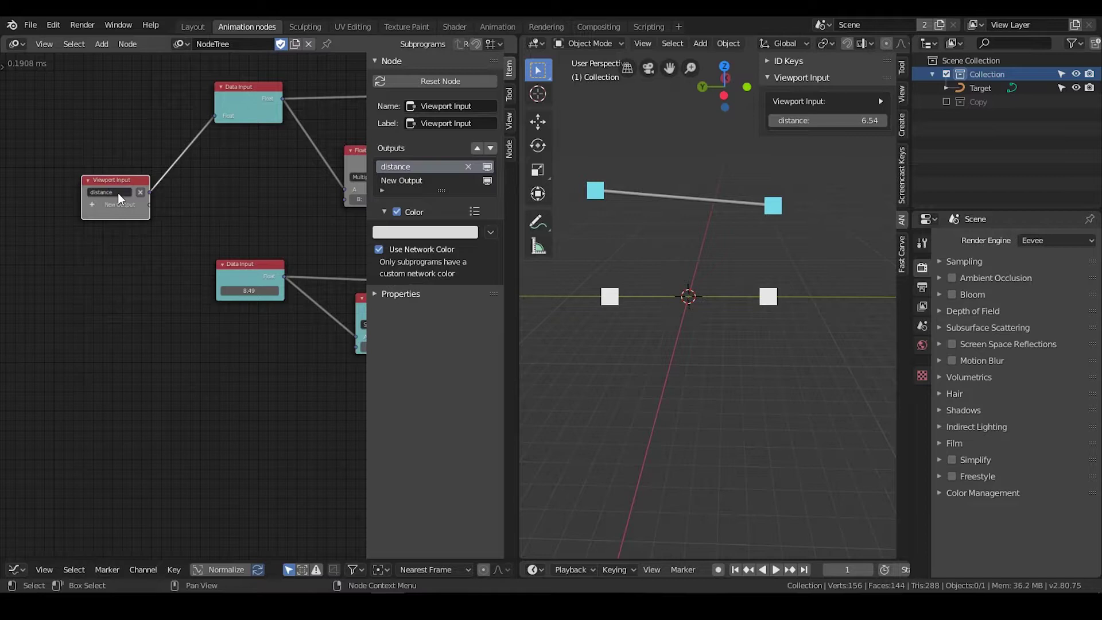
# Rename the viewport slider output to 'sep' and review the spaced points.
pyautogui.click(105, 199)
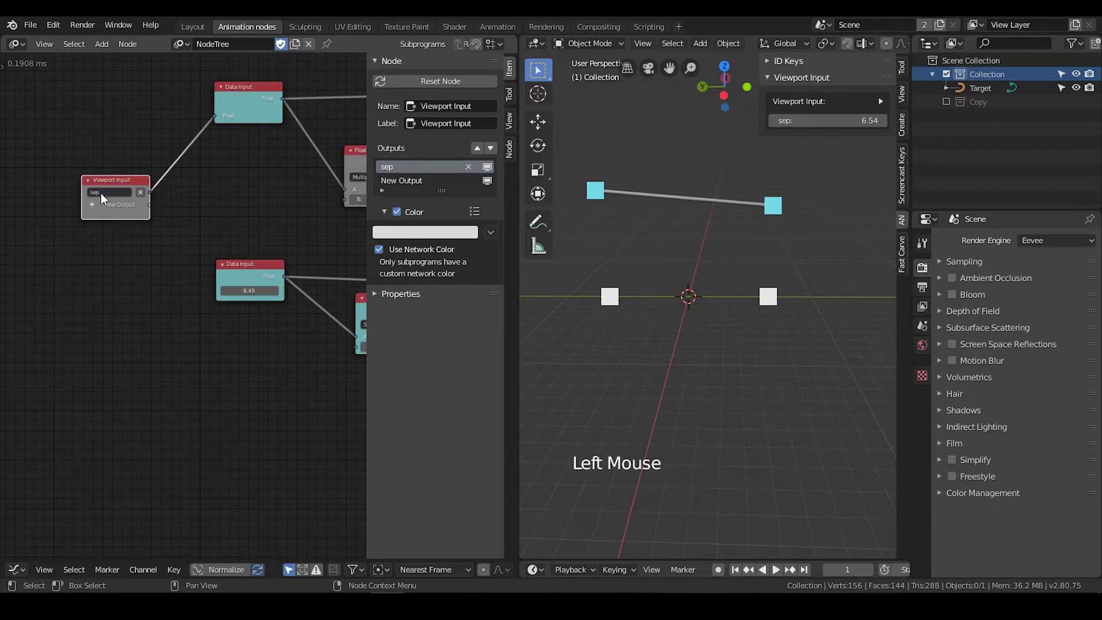
pyautogui.middleClick(191, 216)
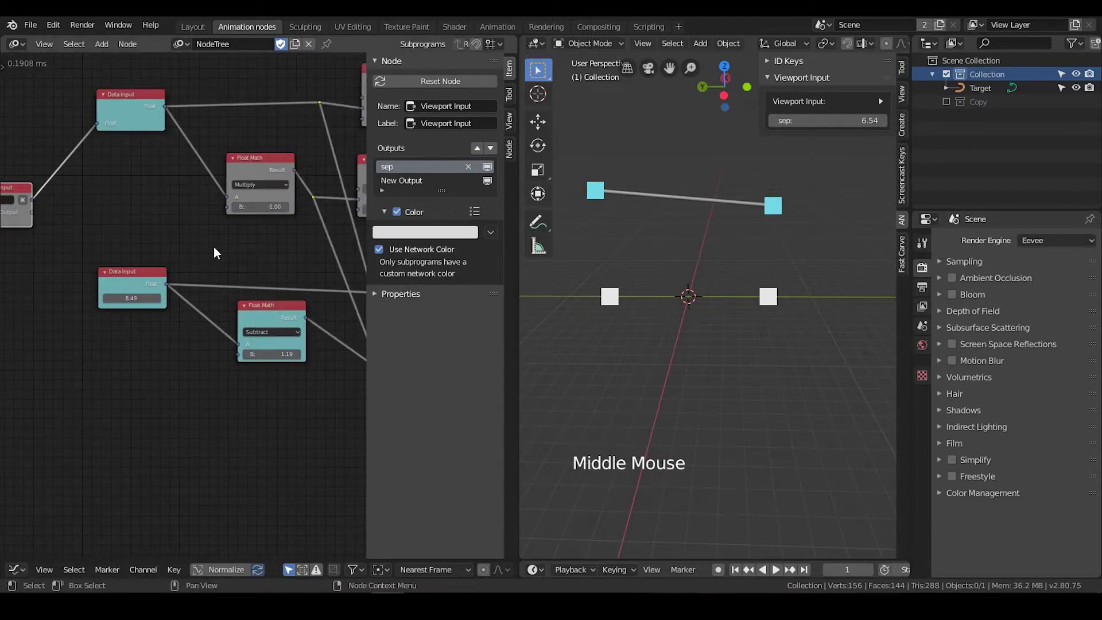
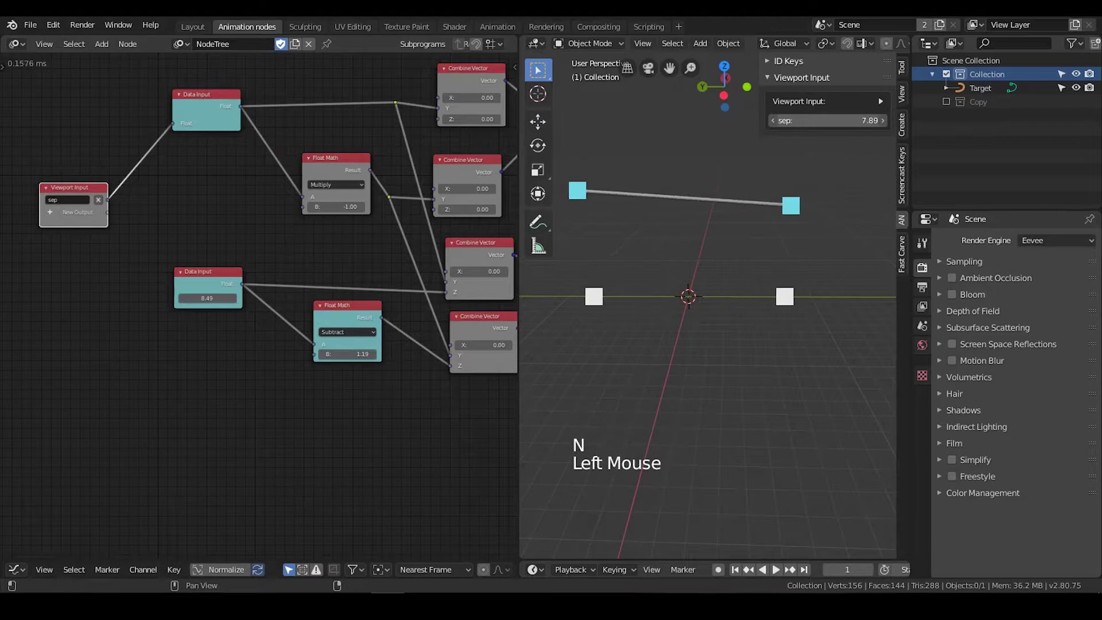
pyautogui.click(93, 198)
pyautogui.middleClick(326, 277)
pyautogui.scroll(-3)
pyautogui.middleClick(374, 296)
pyautogui.scroll(-3)
pyautogui.middleClick(277, 294)
pyautogui.middleClick(243, 262)
pyautogui.scroll(3)
pyautogui.middleClick(336, 244)
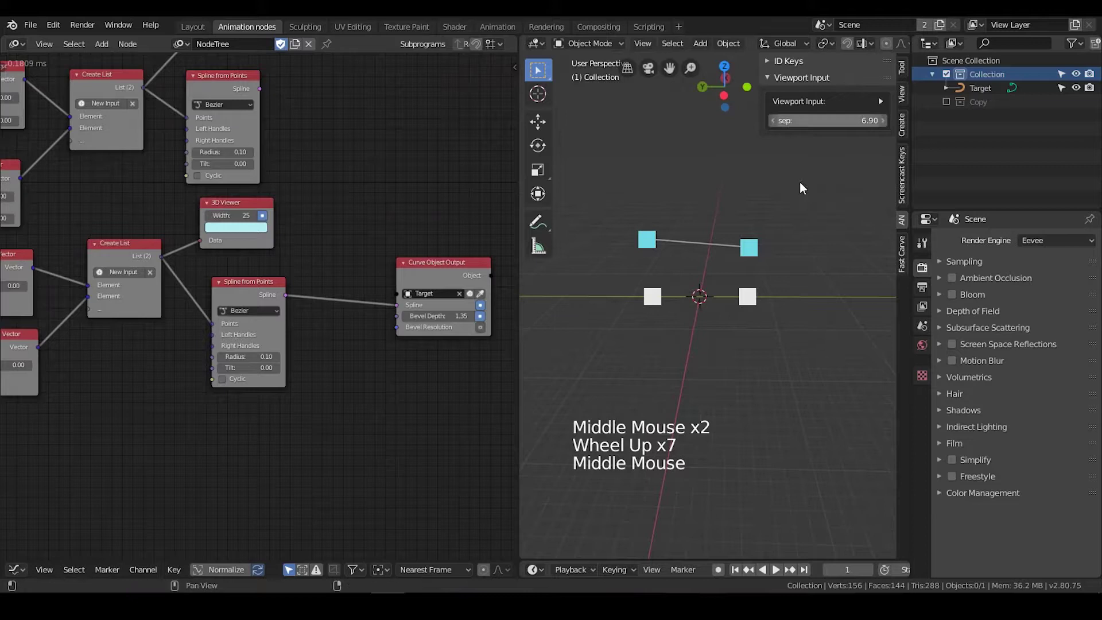
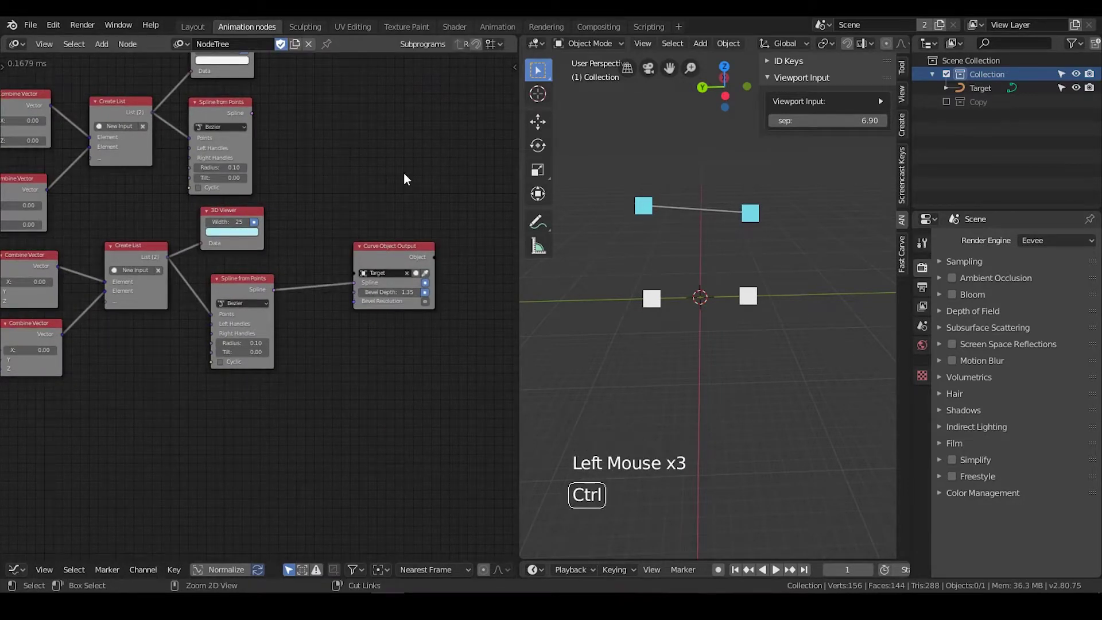
# Add a UV Sphere to the scene as the instancing source.
pyautogui.click(620, 224)
pyautogui.press('shift+a')
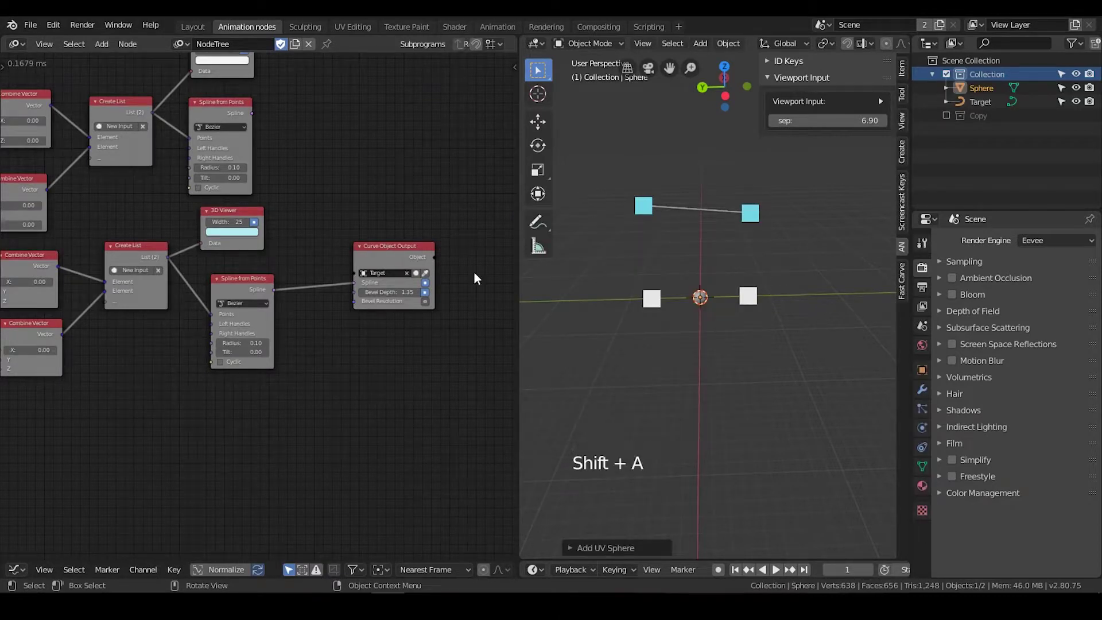
pyautogui.click(394, 173)
pyautogui.middleClick(366, 173)
pyautogui.click(360, 158)
# Add an Object Instancer using the Sphere, with an Integer Data Input of 5 as instance count.
pyautogui.press('ctrl+a')
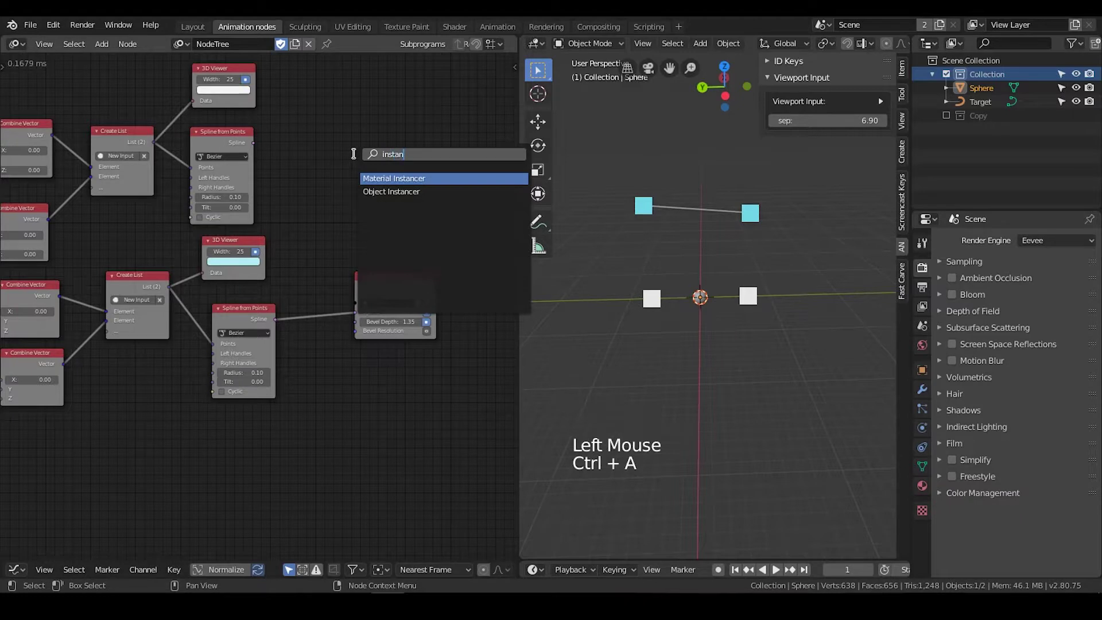
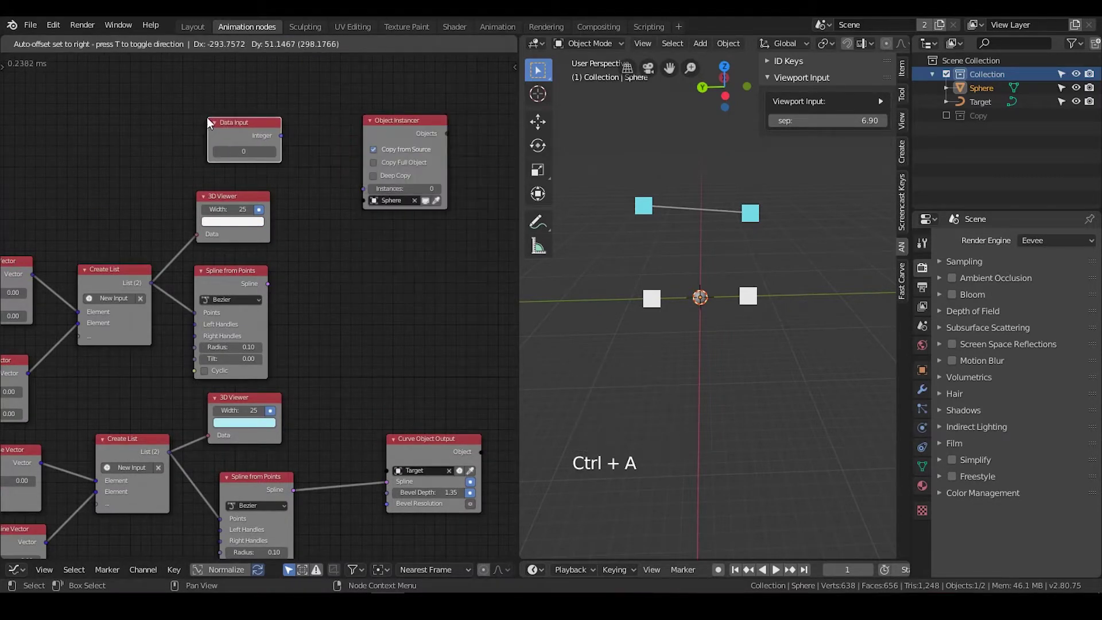
pyautogui.click(287, 141)
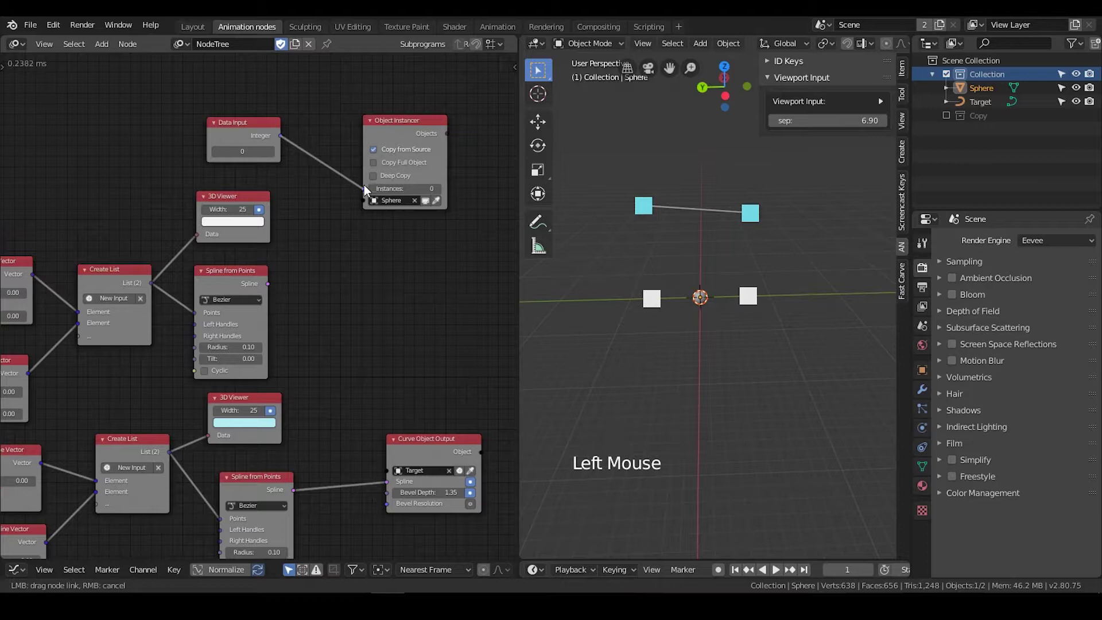
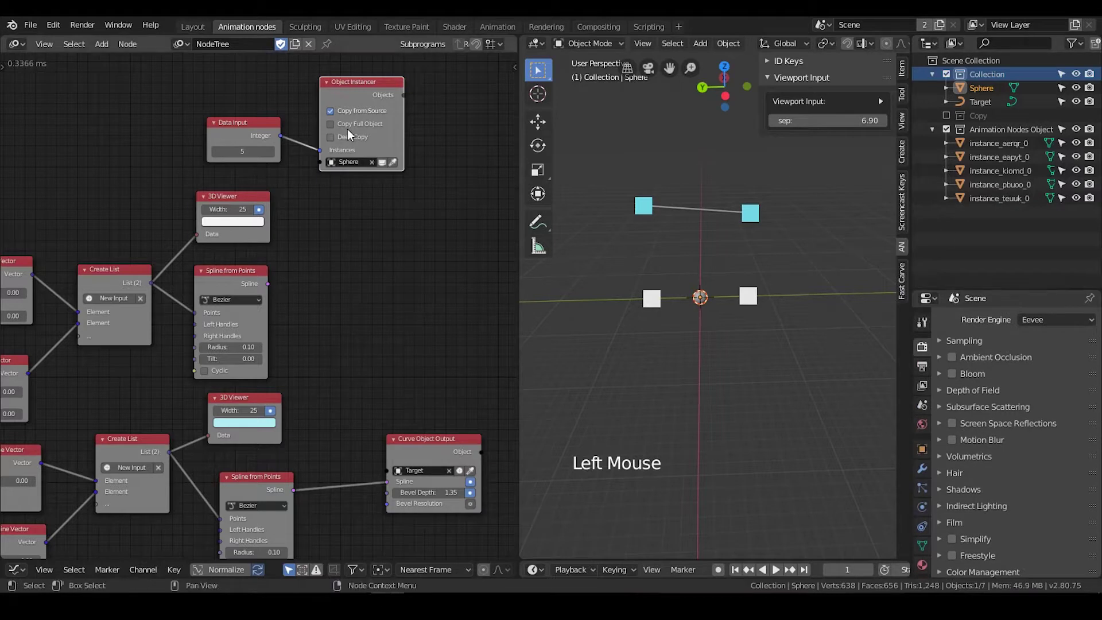
# Make instances copy the full Sphere object and select the original Sphere in the Outliner.
pyautogui.click(336, 131)
pyautogui.click(246, 139)
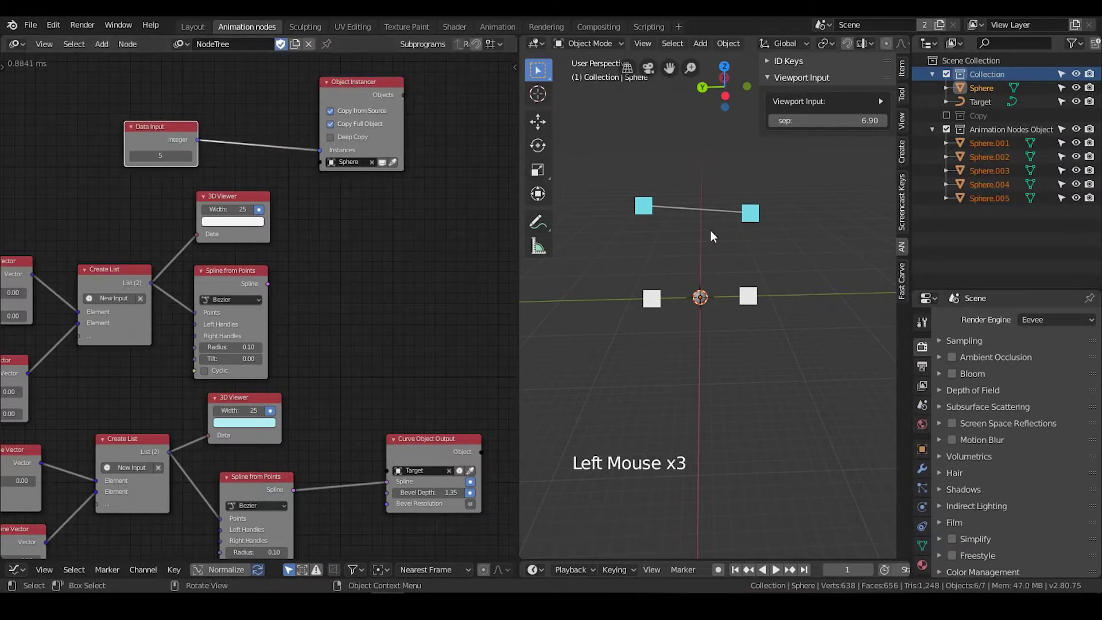
pyautogui.click(932, 129)
pyautogui.click(988, 98)
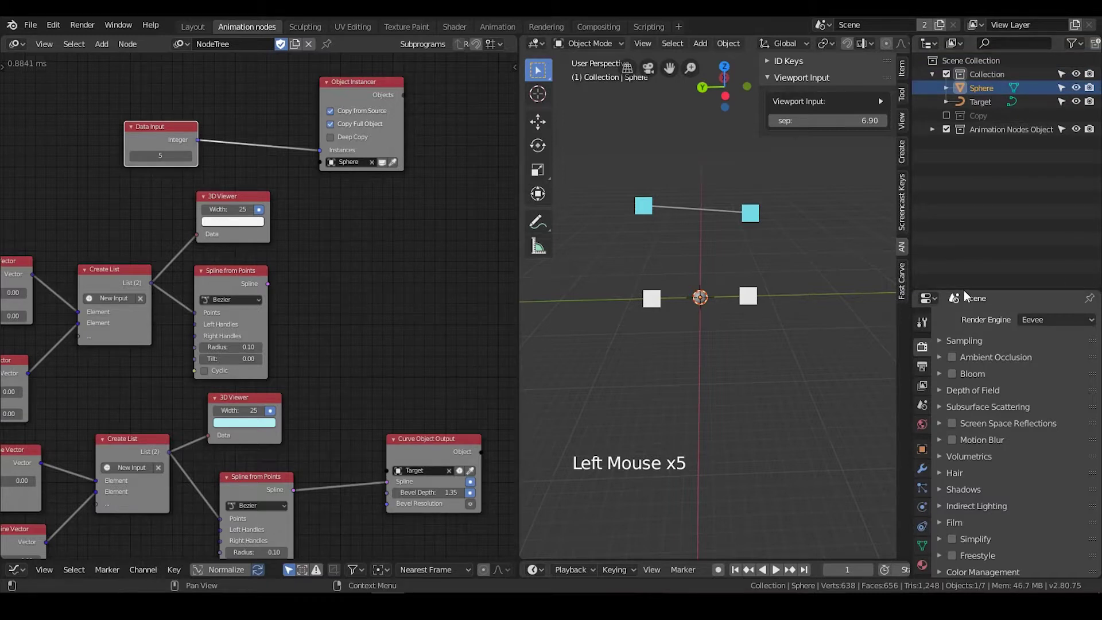
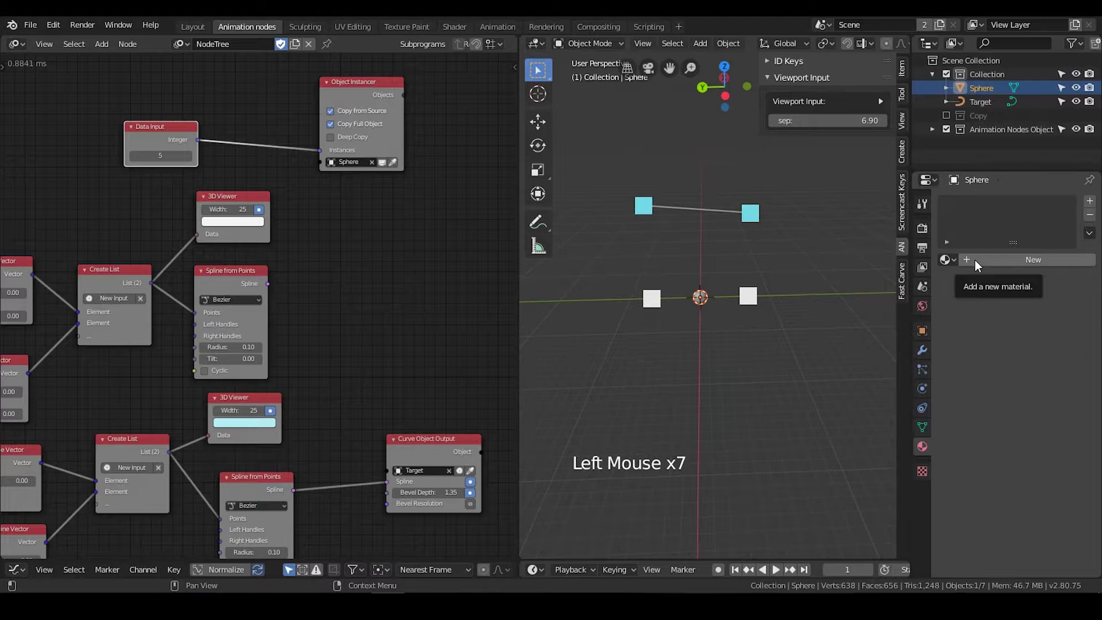
# Give the Sphere a new Emission material with an orange colour.
pyautogui.click(979, 266)
pyautogui.click(980, 213)
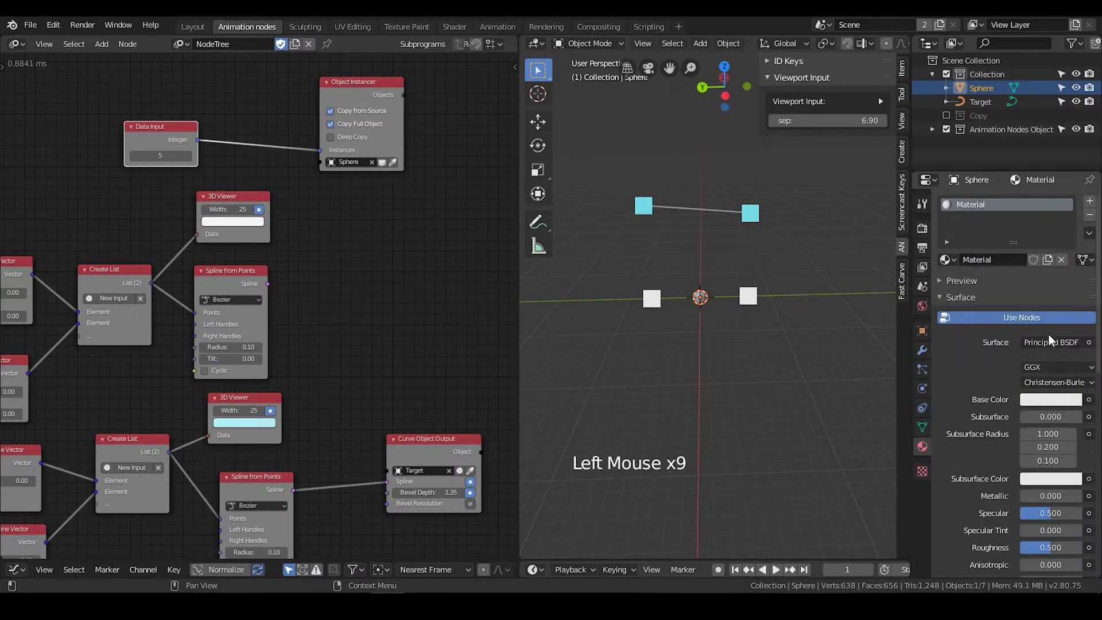
pyautogui.click(1061, 352)
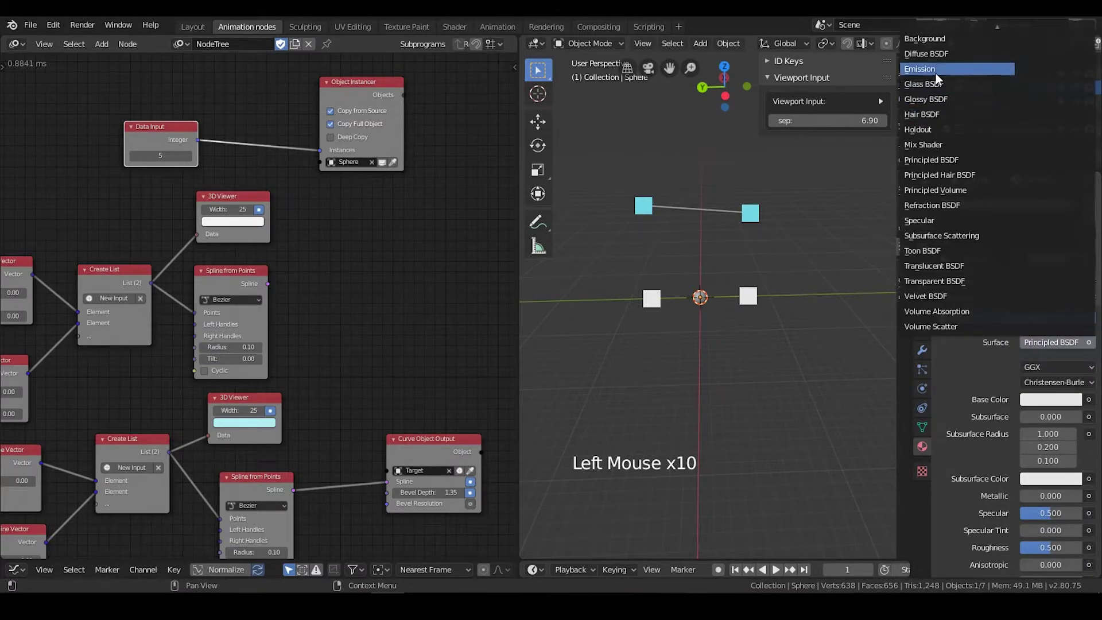
pyautogui.click(1050, 371)
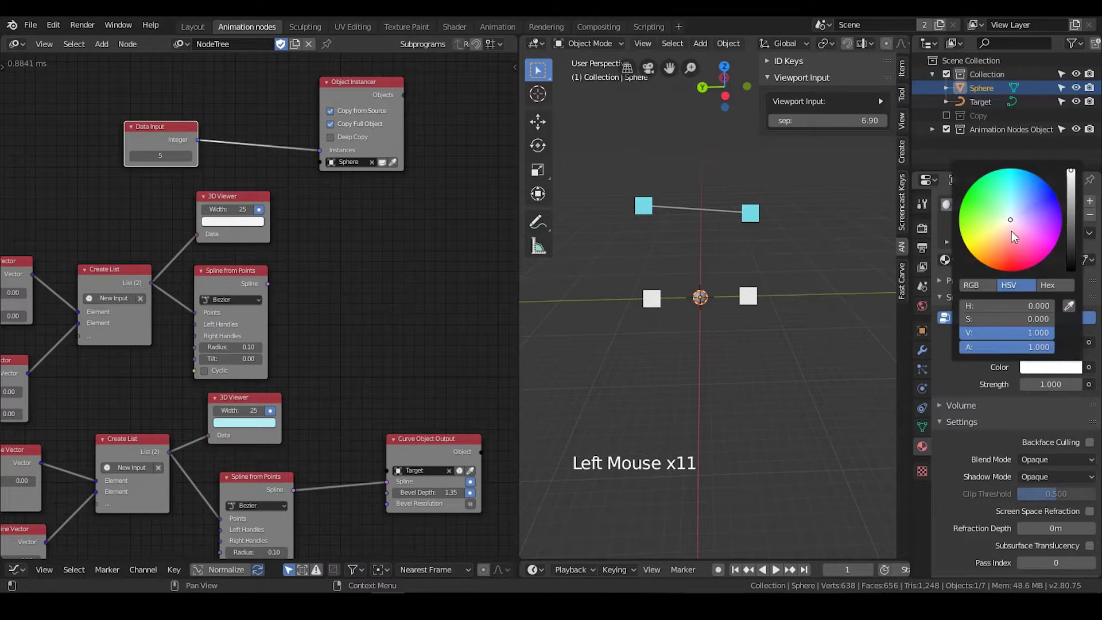
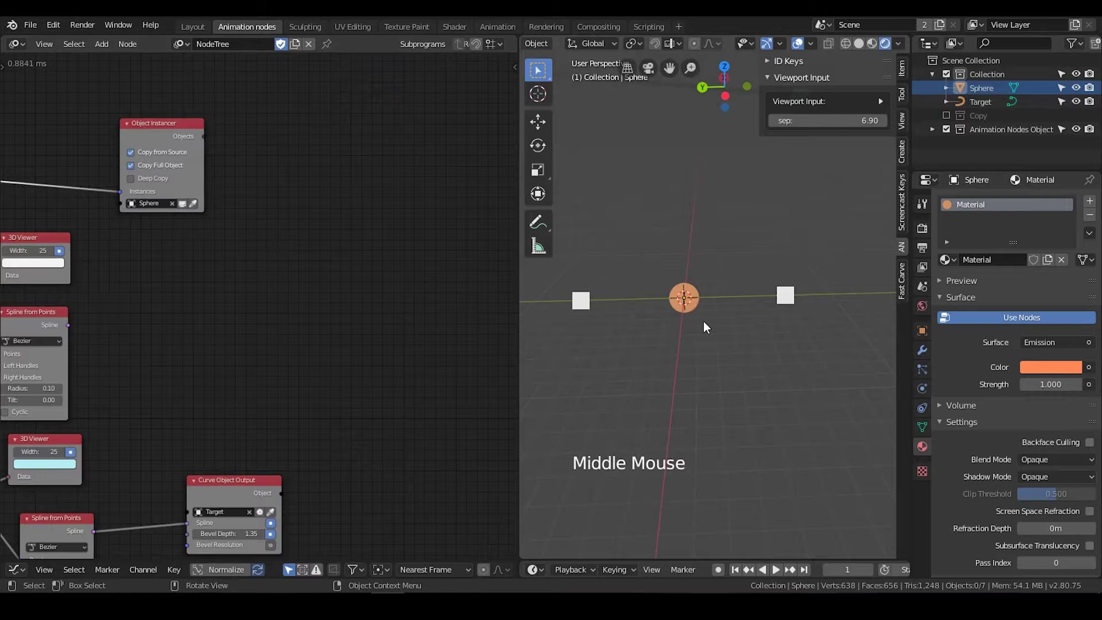
# Hide the original Sphere in the Outliner and select the Animation Nodes object.
pyautogui.middleClick(718, 327)
pyautogui.scroll(-3)
pyautogui.click(1079, 94)
pyautogui.scroll(3)
pyautogui.scroll(3)
pyautogui.click(977, 140)
pyautogui.click(941, 138)
pyautogui.click(936, 133)
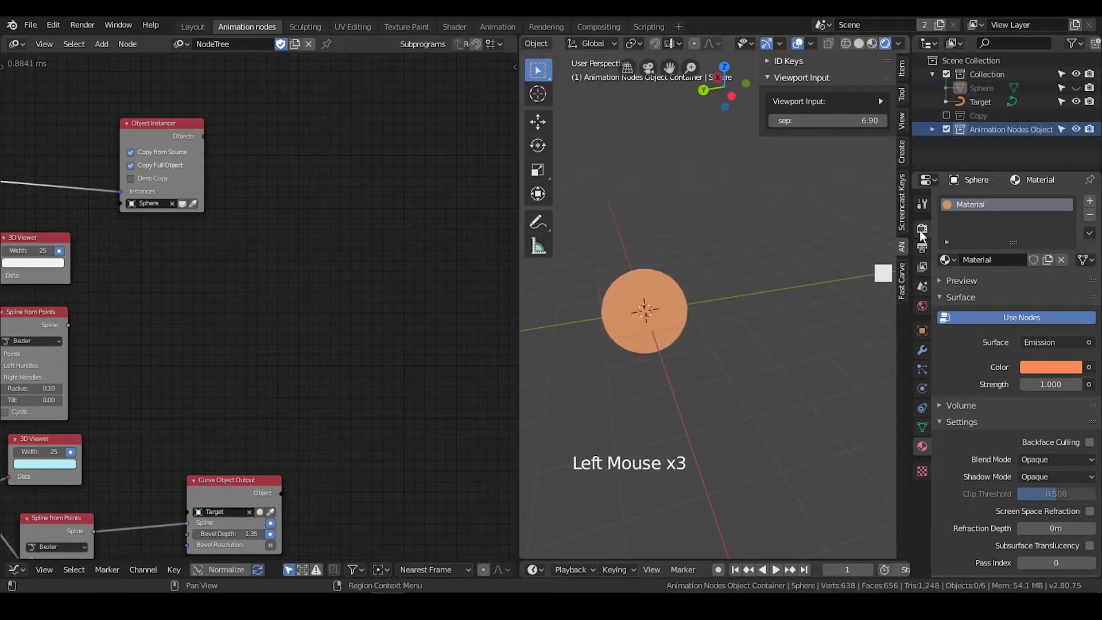
# Reframe the node editor and save the blend file.
pyautogui.scroll(-3)
pyautogui.click(862, 49)
pyautogui.scroll(-3)
pyautogui.middleClick(725, 245)
pyautogui.middleClick(237, 256)
pyautogui.scroll(-3)
pyautogui.middleClick(285, 259)
pyautogui.click(296, 267)
pyautogui.press('ctrl+s')
# Navigate the node tree to the spline area and bring up the node search for evaluate nodes.
pyautogui.scroll(3)
pyautogui.click(269, 276)
pyautogui.scroll(3)
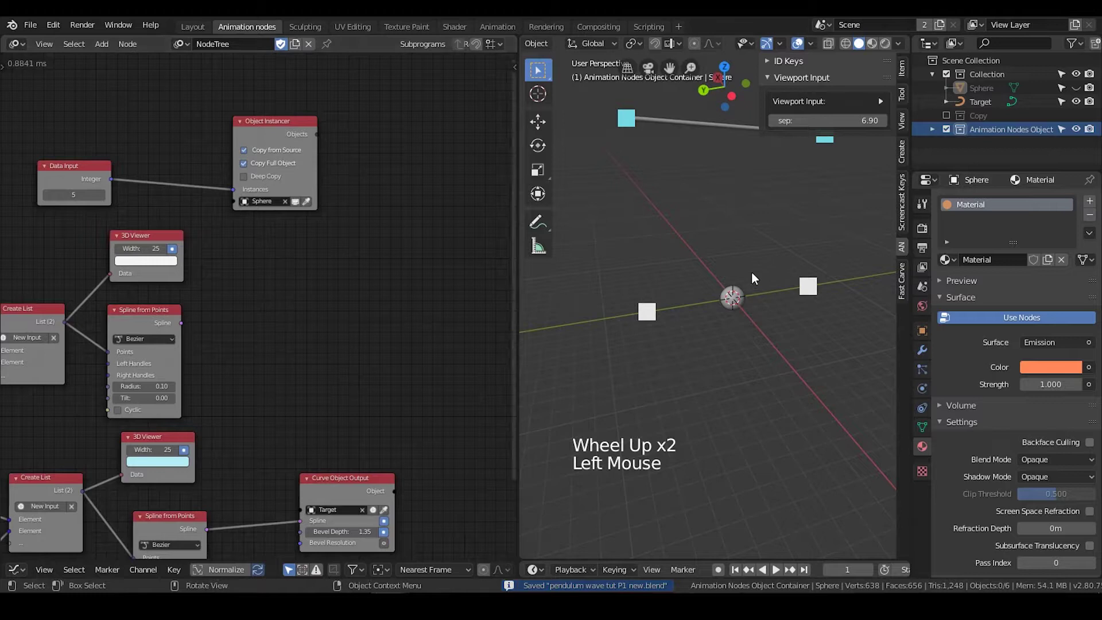
pyautogui.scroll(-3)
pyautogui.middleClick(282, 301)
pyautogui.scroll(3)
pyautogui.click(286, 258)
# Add an Evaluate Spline node and link the first Spline from Points into it.
pyautogui.press('ctrl+a')
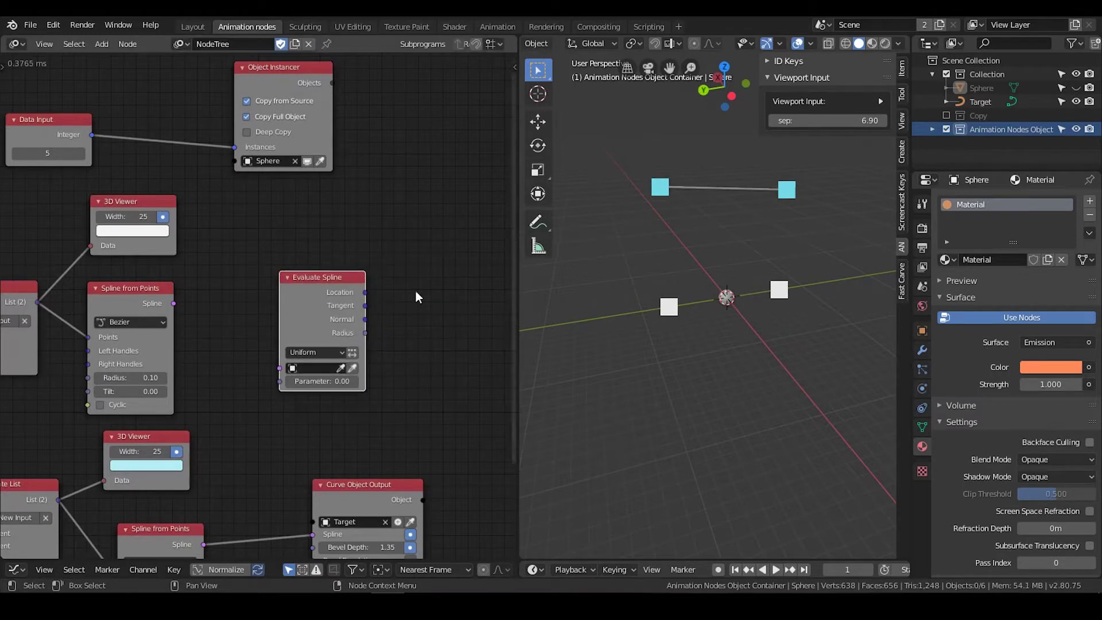
pyautogui.click(340, 292)
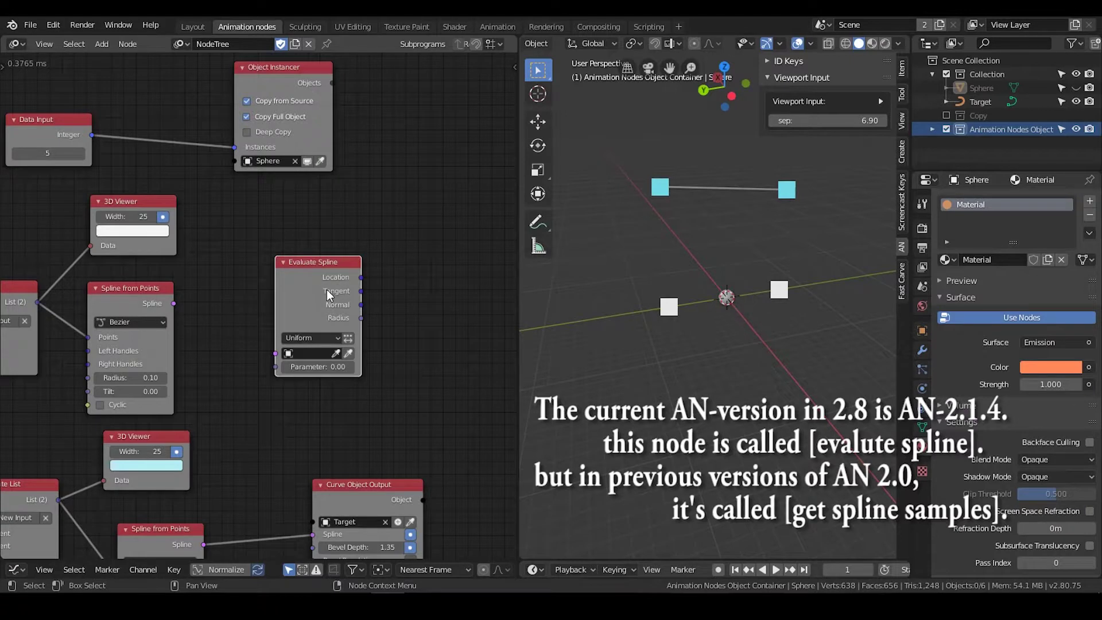
pyautogui.click(323, 271)
pyautogui.middleClick(239, 281)
pyautogui.middleClick(278, 286)
pyautogui.click(236, 286)
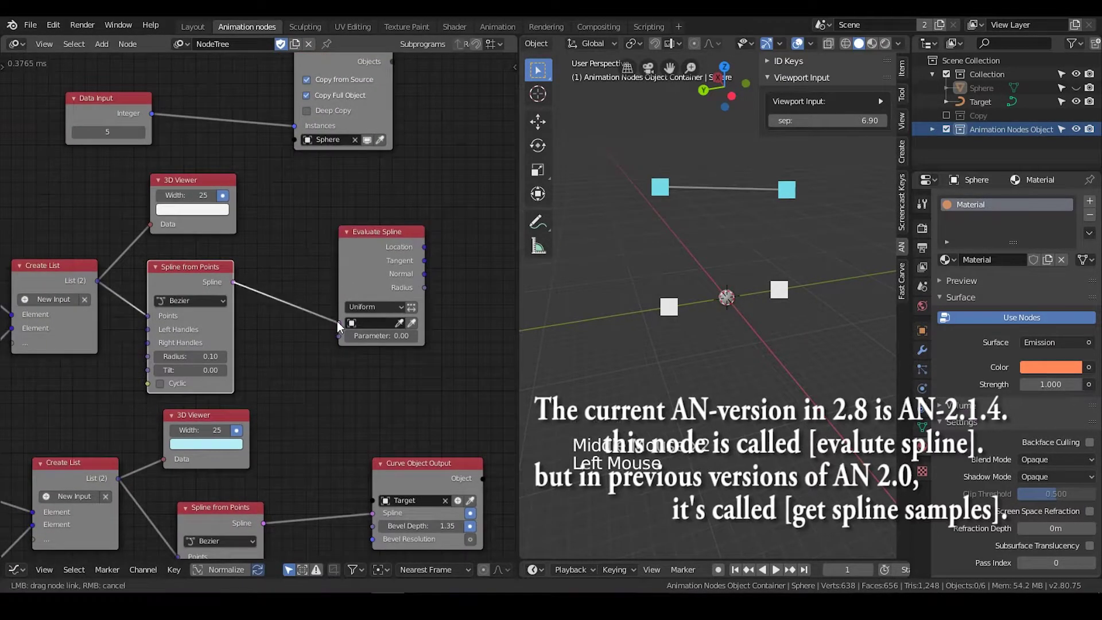
pyautogui.click(377, 250)
# Switch Evaluate Spline to a uniform list of 6 locations and preview them in a 3D Viewer.
pyautogui.middleClick(264, 261)
pyautogui.click(109, 133)
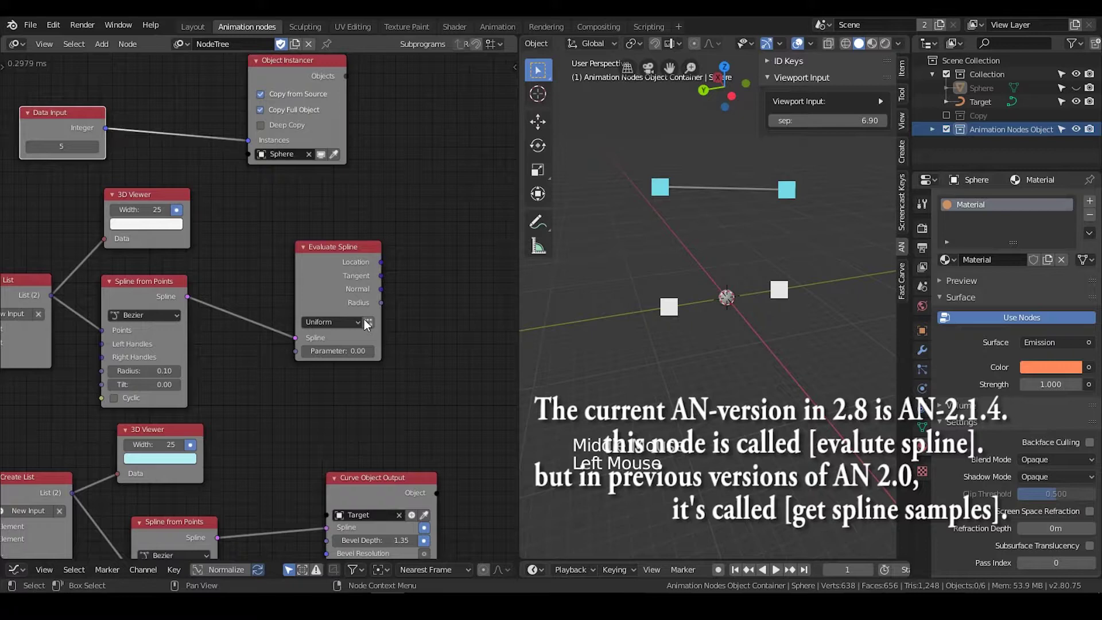
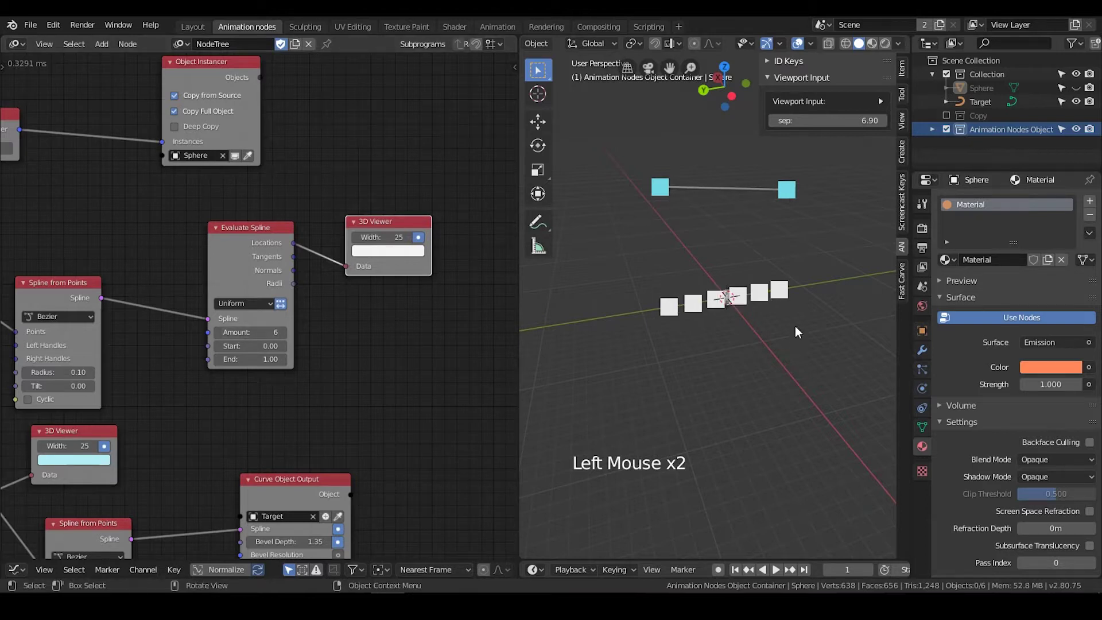
pyautogui.middleClick(394, 226)
pyautogui.click(394, 226)
pyautogui.scroll(-3)
pyautogui.middleClick(356, 242)
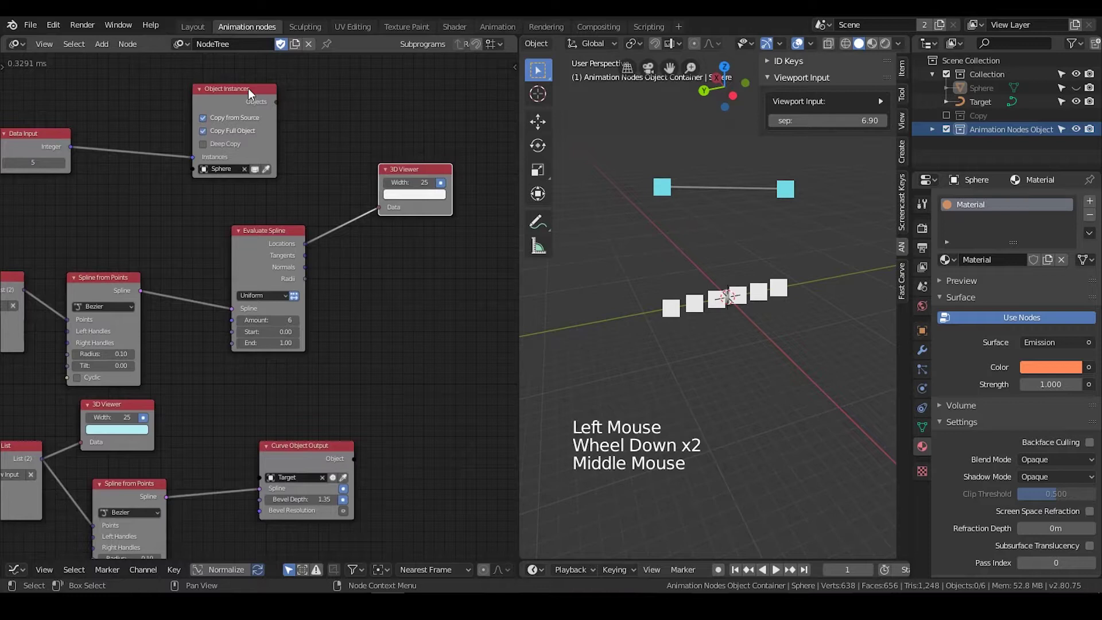
pyautogui.middleClick(291, 220)
# Add an Object Transforms Output fed by the instanced spheres and the sampled spline locations.
pyautogui.click(389, 124)
pyautogui.press('ctrl+a')
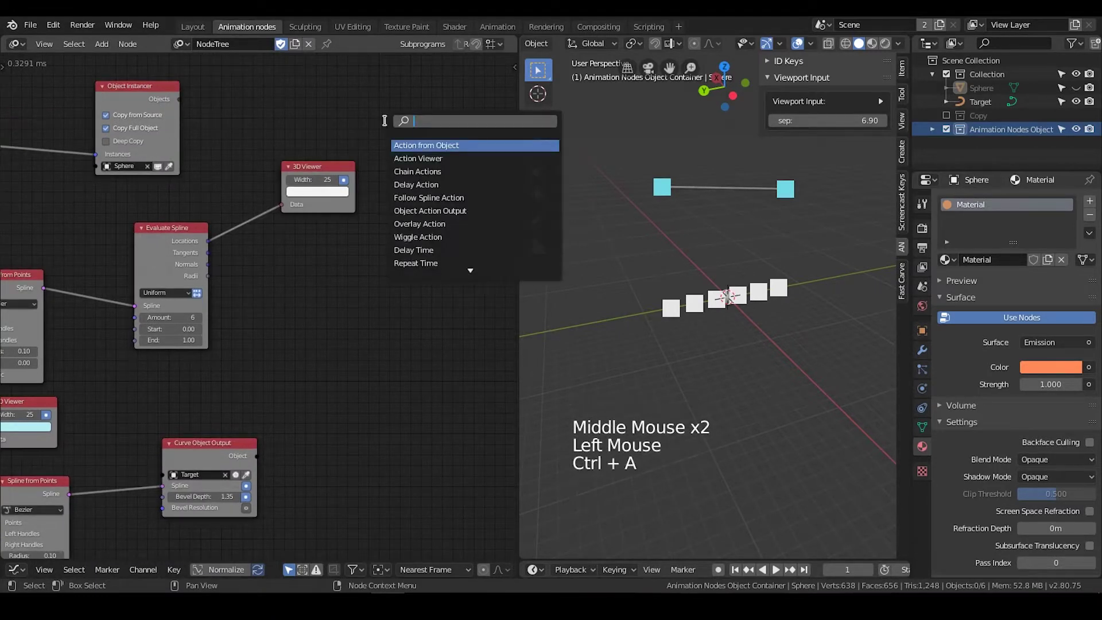
pyautogui.press('b')
pyautogui.press('BackSpace')
pyautogui.press('BackSpace')
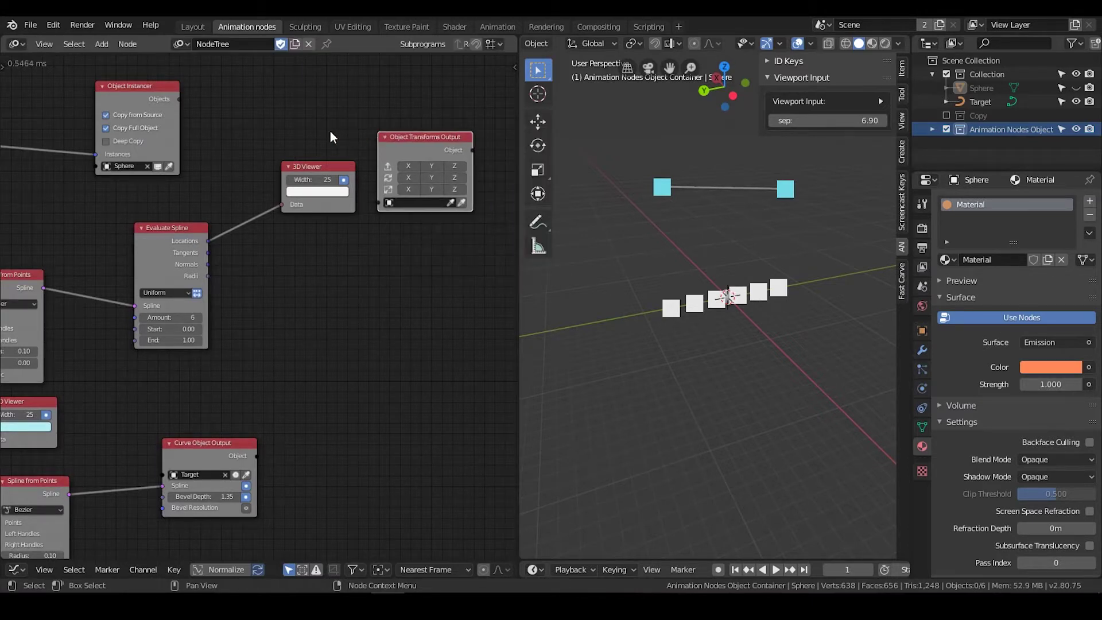
pyautogui.click(191, 108)
pyautogui.click(410, 173)
pyautogui.click(211, 246)
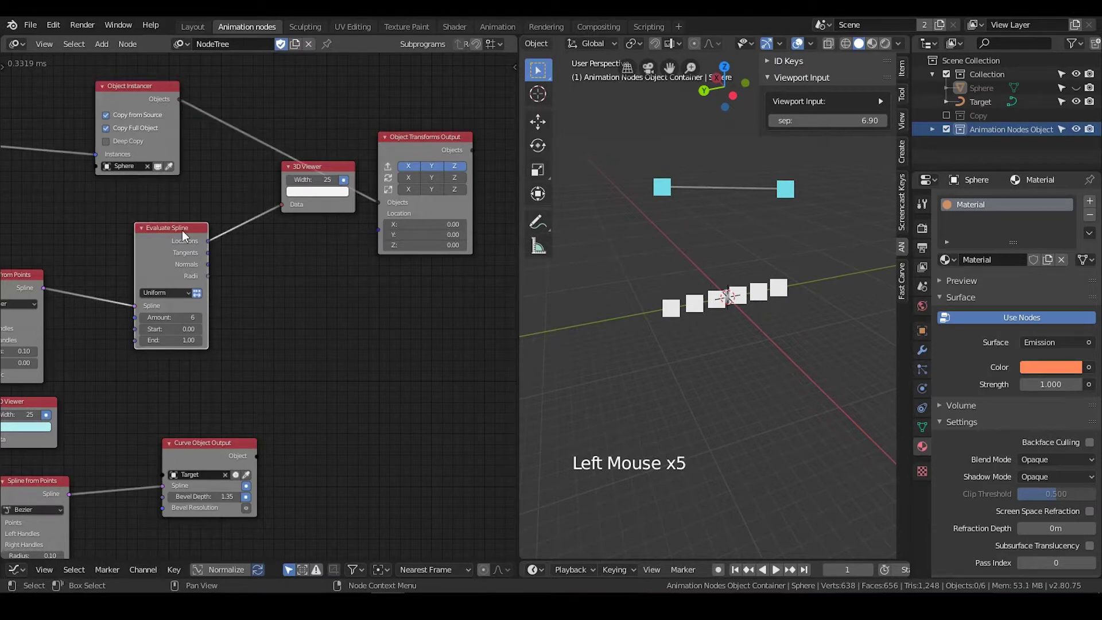
pyautogui.click(212, 245)
# Drive the sample Amount from the integer Data Input and raise the count to 10.
pyautogui.middleClick(256, 259)
pyautogui.click(410, 167)
pyautogui.press('x')
pyautogui.scroll(-3)
pyautogui.middleClick(333, 225)
pyautogui.click(106, 156)
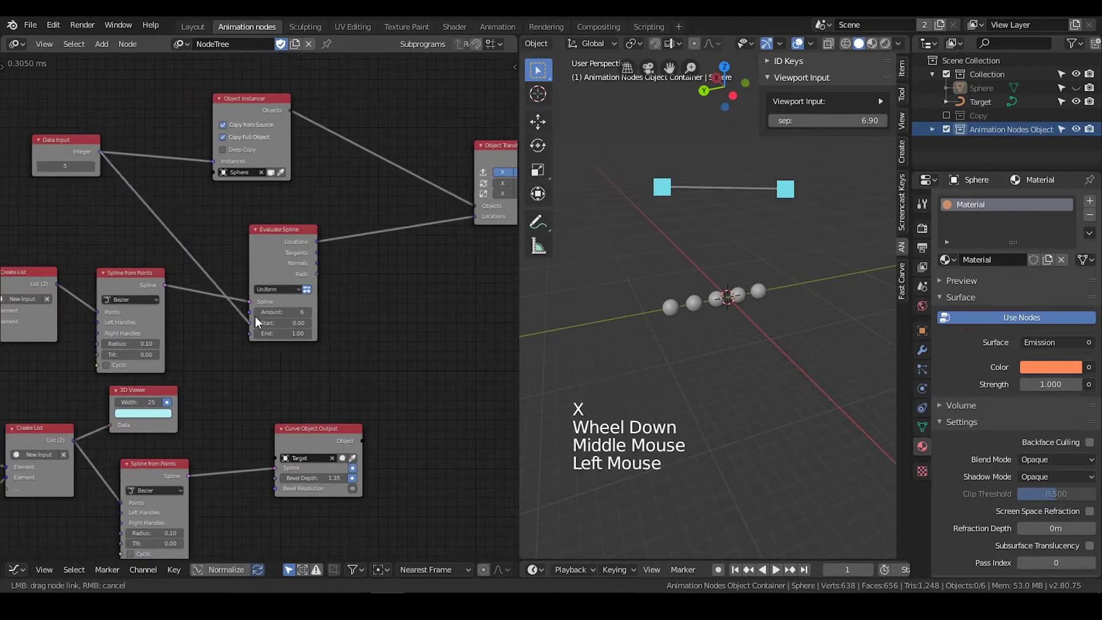
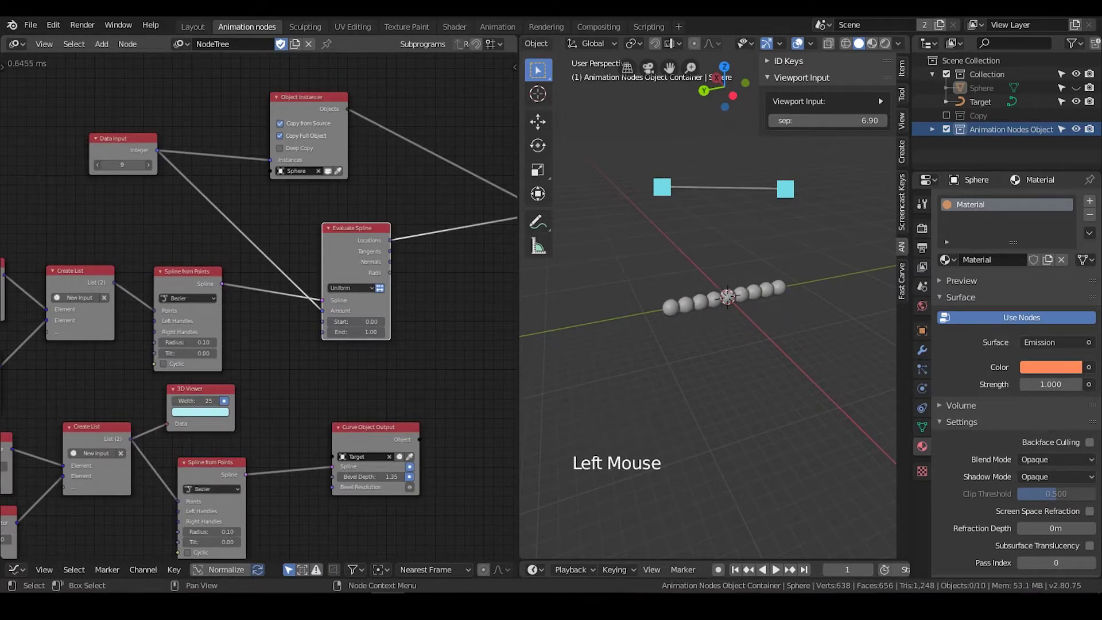
pyautogui.click(133, 159)
pyautogui.middleClick(126, 206)
pyautogui.scroll(-3)
pyautogui.middleClick(257, 201)
pyautogui.click(113, 283)
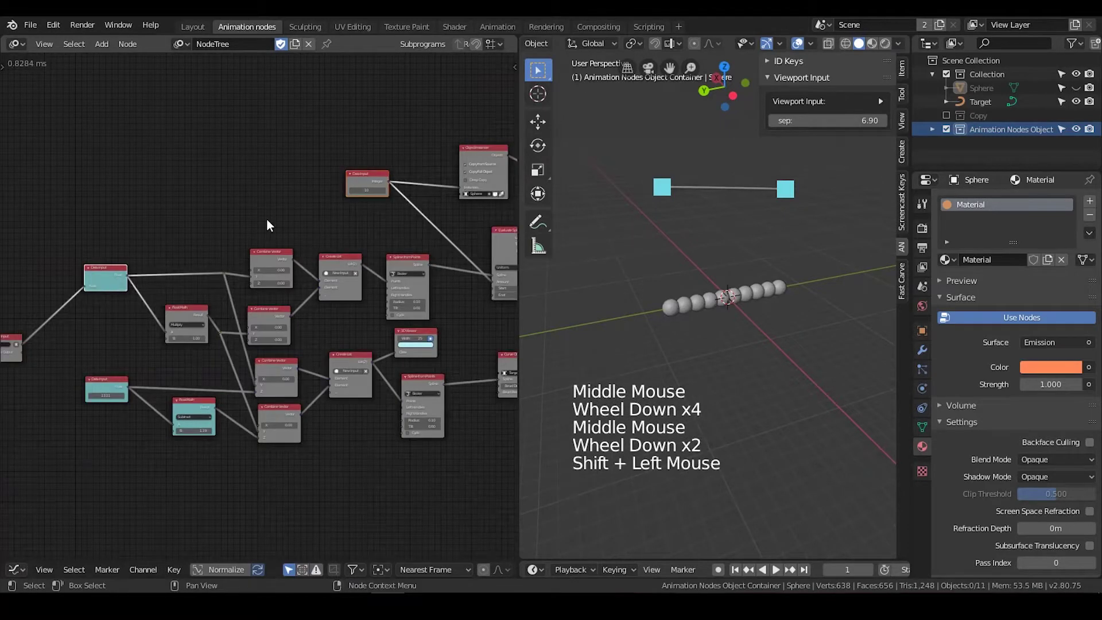
# Frame the whole node tree and save the blend file.
pyautogui.press('n')
pyautogui.click(495, 198)
pyautogui.press('n')
pyautogui.click(15, 342)
pyautogui.middleClick(279, 262)
pyautogui.middleClick(270, 245)
pyautogui.click(398, 217)
pyautogui.press('ctrl+s')
# Pan back across the node tree toward the area for the next node.
pyautogui.middleClick(410, 303)
pyautogui.scroll(3)
pyautogui.click(277, 309)
pyautogui.scroll(3)
pyautogui.middleClick(370, 299)
pyautogui.middleClick(716, 245)
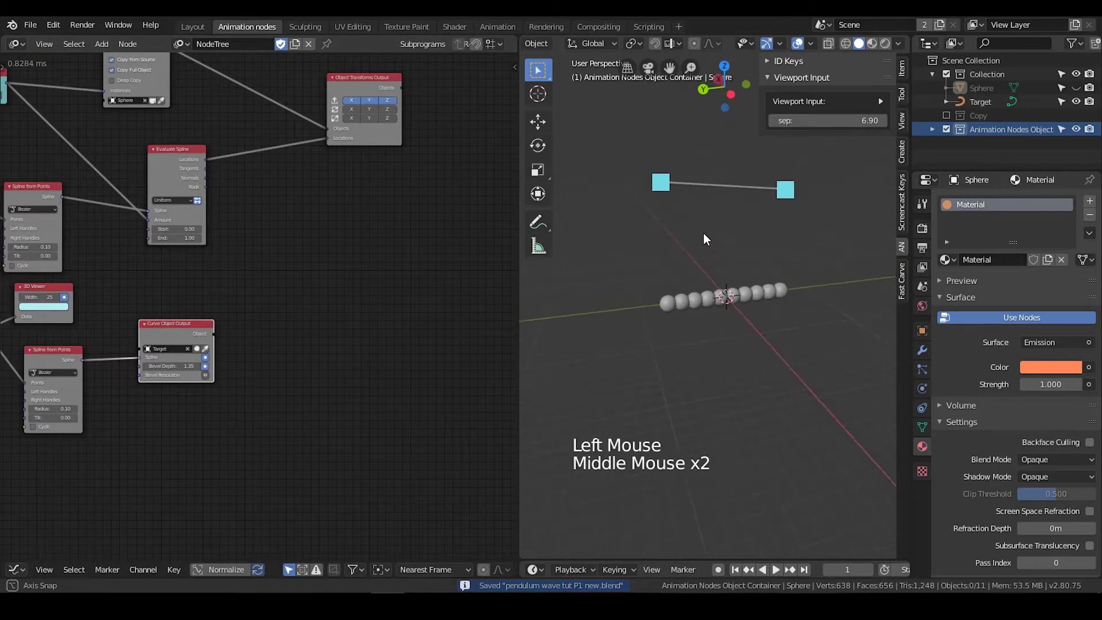
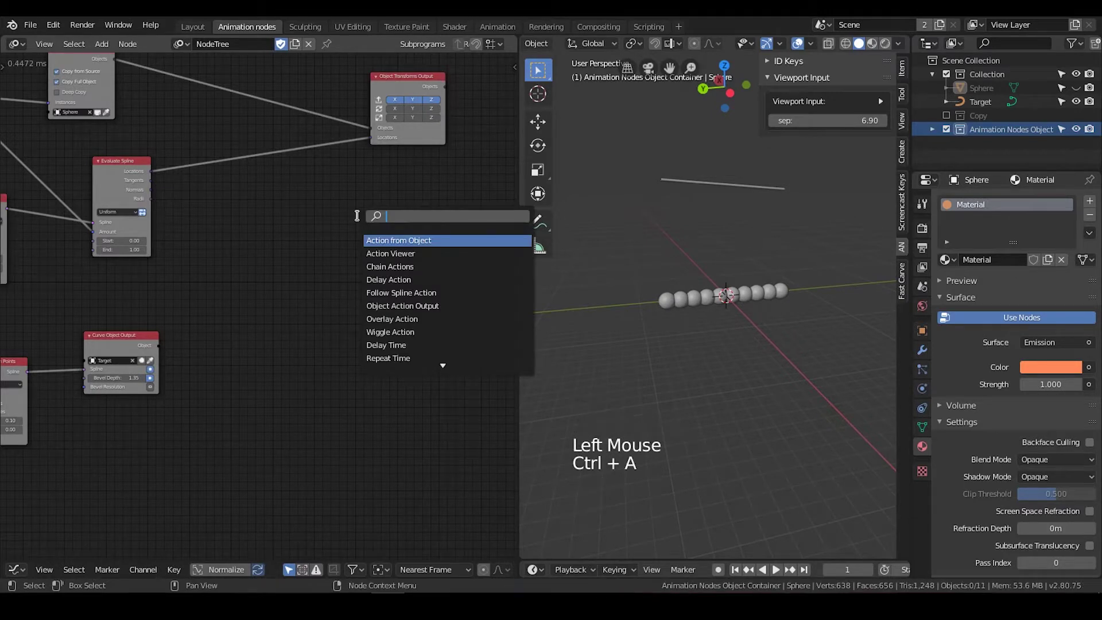
# Create a My Loop subprogram with Invoke Subprogram and two Vector parameters.
pyautogui.click(135, 167)
pyautogui.press('w')
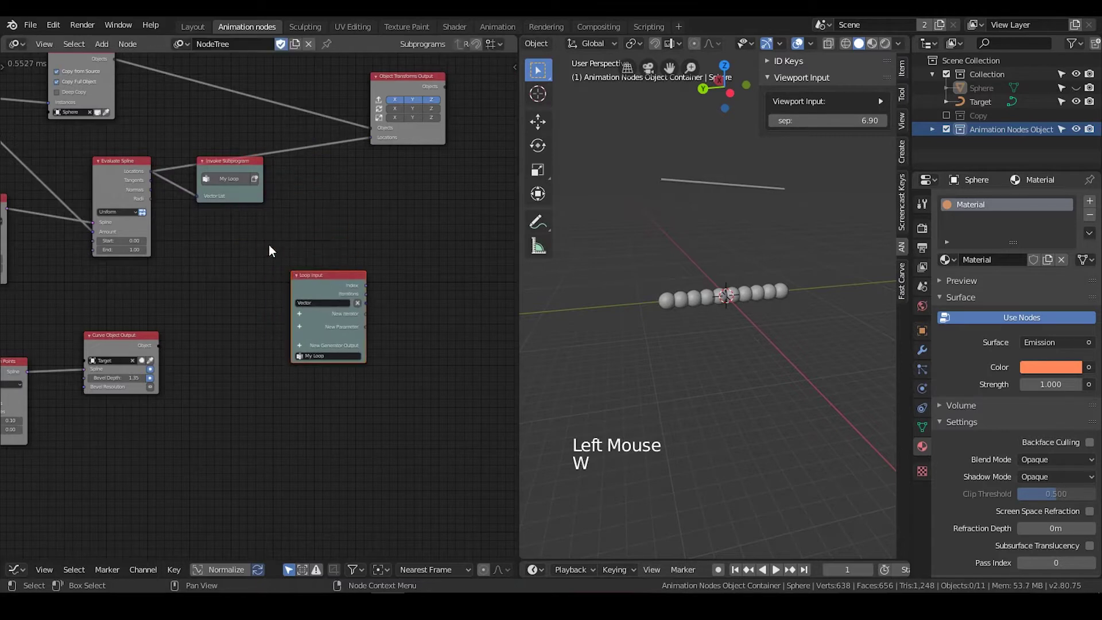
pyautogui.click(224, 170)
pyautogui.click(307, 323)
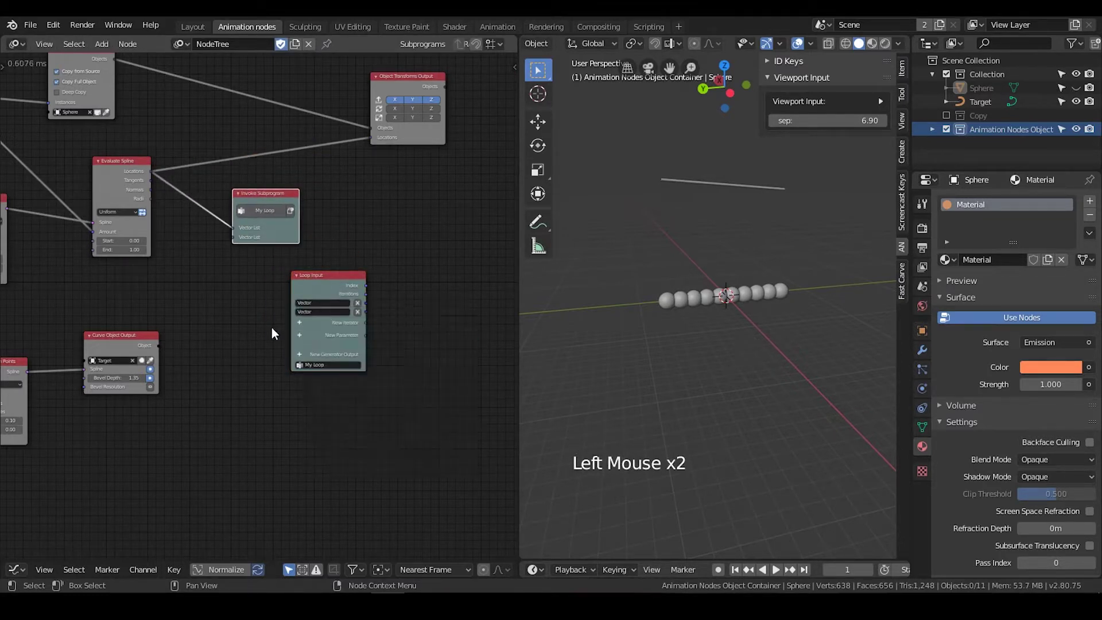
pyautogui.scroll(3)
pyautogui.middleClick(284, 323)
pyautogui.scroll(-3)
pyautogui.middleClick(346, 335)
# Feed the sampled spline Locations into the My Loop invocation.
pyautogui.click(322, 175)
pyautogui.click(464, 194)
pyautogui.middleClick(343, 255)
pyautogui.click(287, 186)
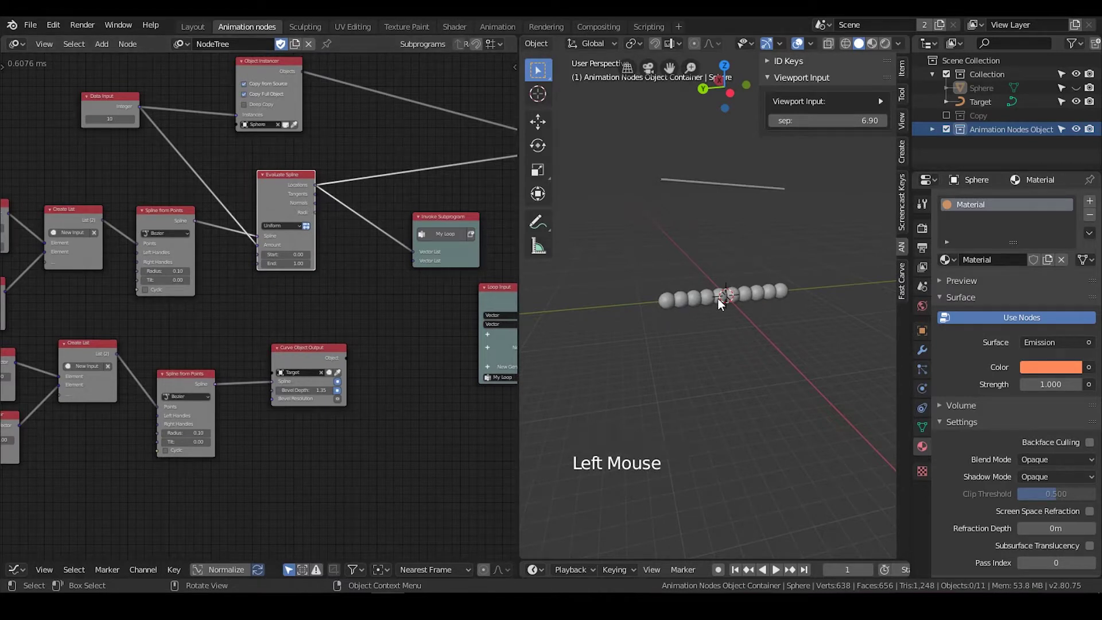
pyautogui.click(307, 201)
# Duplicate a second Evaluate Spline node below the first.
pyautogui.press('shift+d')
pyautogui.scroll(3)
pyautogui.click(318, 356)
pyautogui.click(316, 369)
pyautogui.click(426, 338)
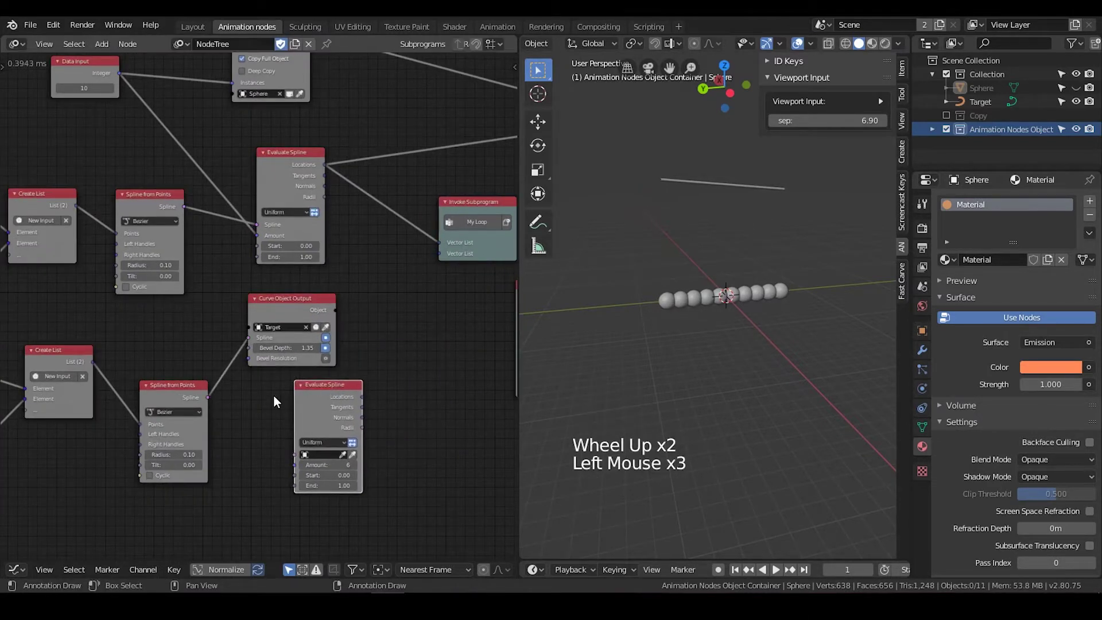
# Link the second Spline from Points and the integer count into the new Evaluate Spline.
pyautogui.click(208, 404)
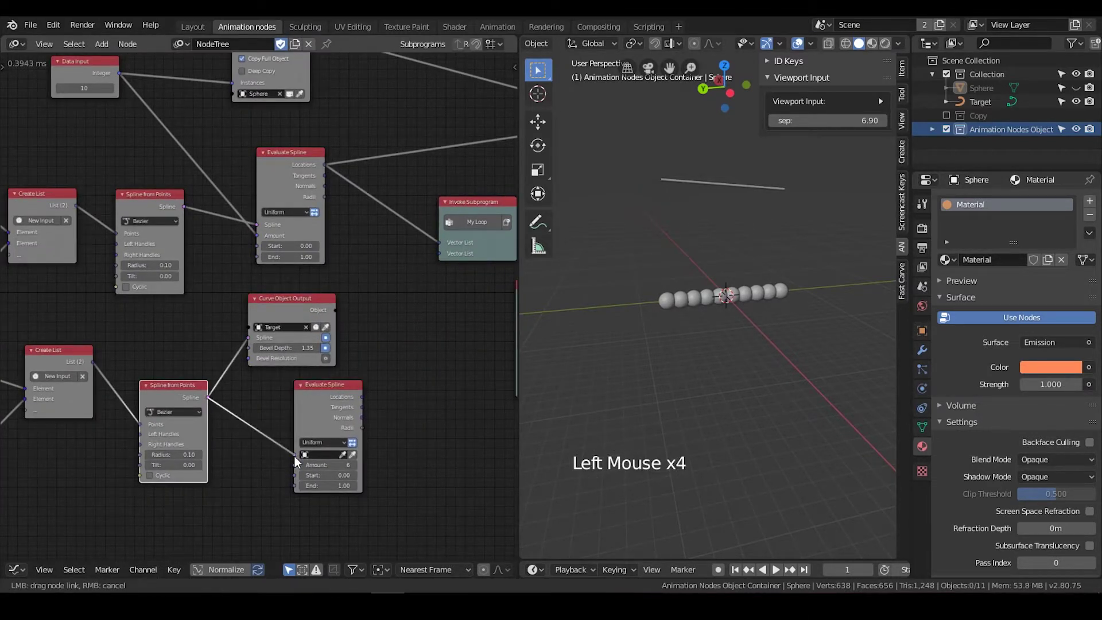
pyautogui.click(327, 393)
pyautogui.rightClick(216, 141)
pyautogui.click(200, 175)
pyautogui.press('g')
pyautogui.click(220, 323)
pyautogui.click(221, 327)
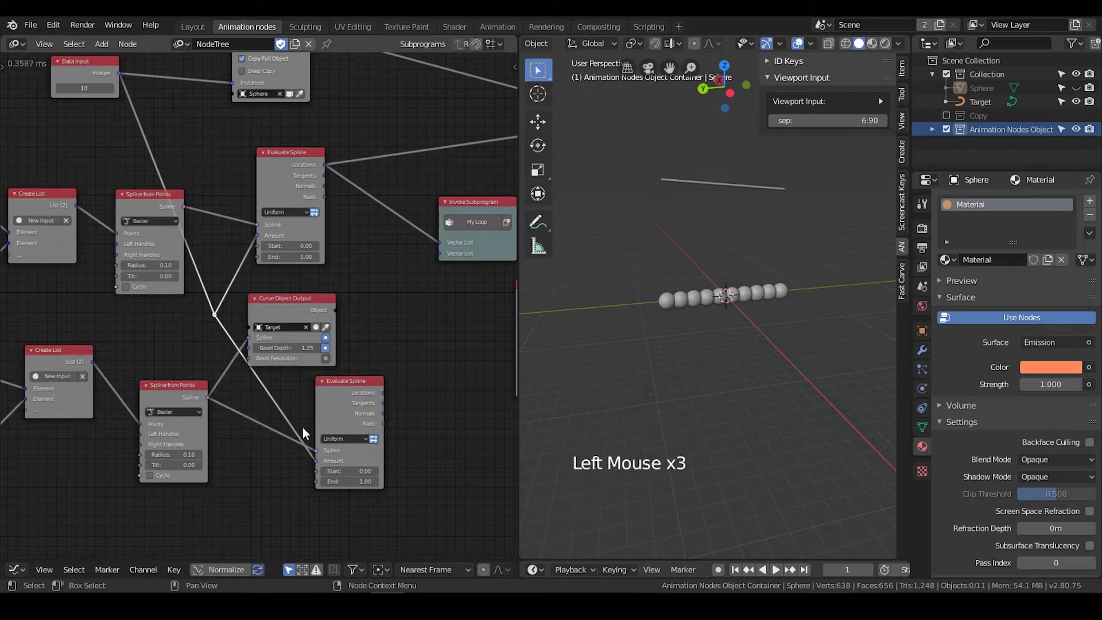
# Add and position a reroute point on the count link.
pyautogui.rightClick(279, 378)
pyautogui.click(267, 396)
pyautogui.press('g')
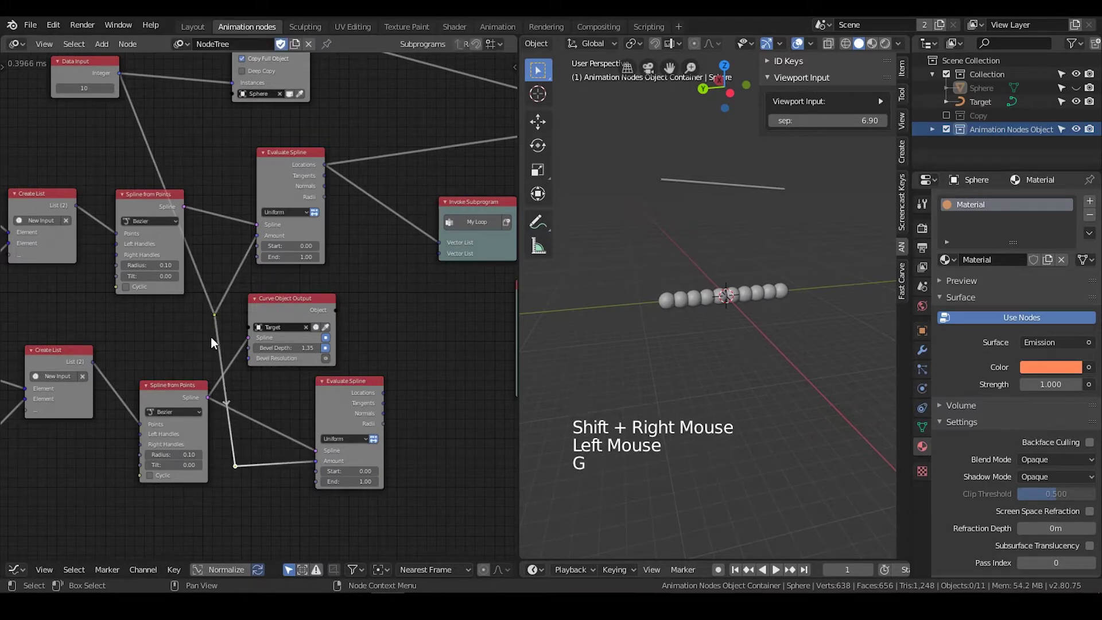
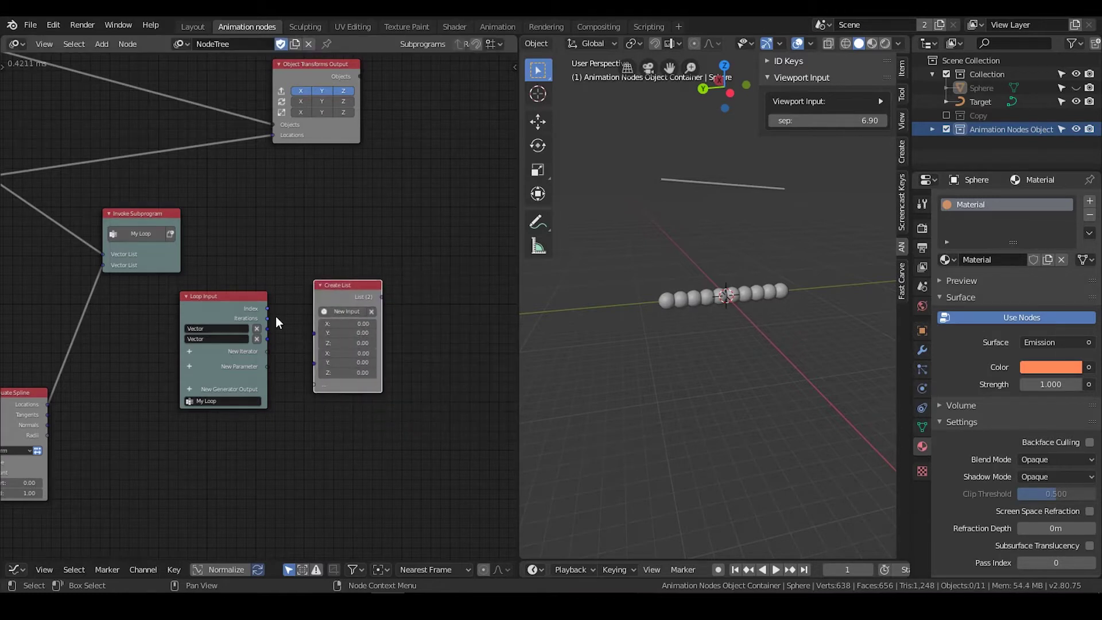
# Inside My Loop, add a Create List node with both loop vector inputs as elements.
pyautogui.click(274, 335)
pyautogui.click(276, 340)
pyautogui.click(346, 297)
pyautogui.scroll(3)
pyautogui.middleClick(429, 347)
pyautogui.scroll(-3)
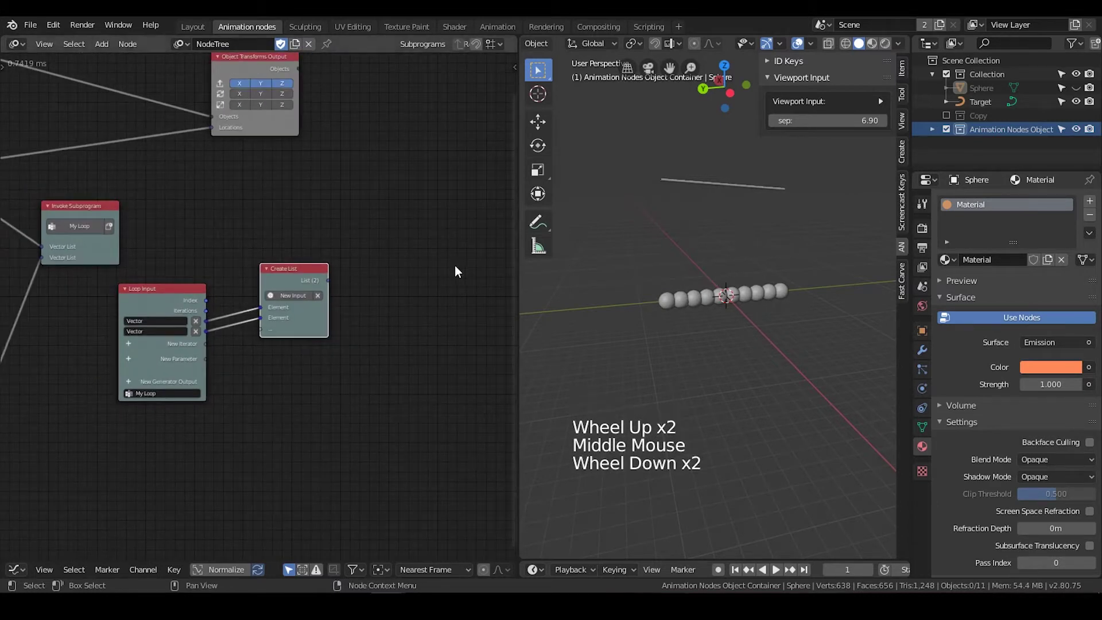
pyautogui.click(317, 276)
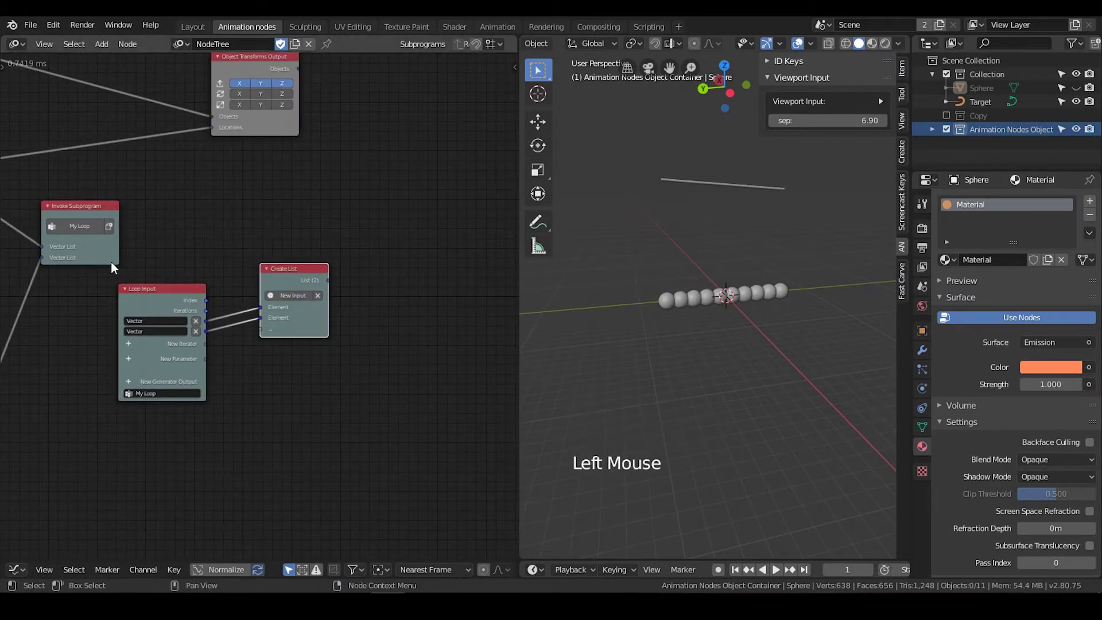